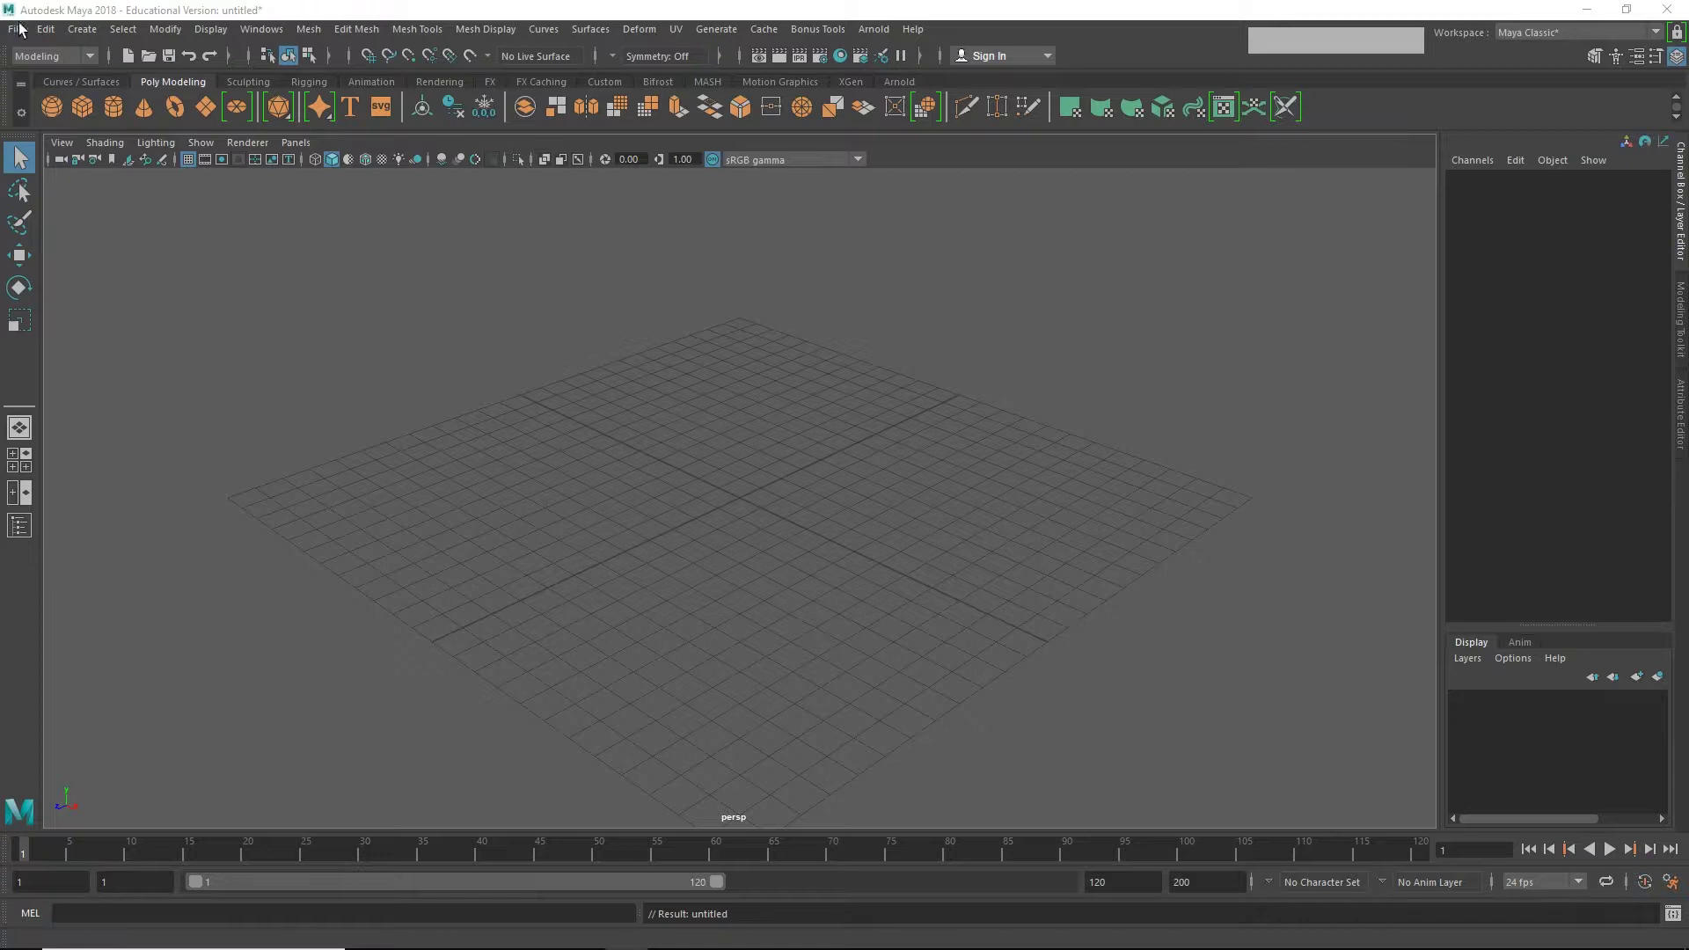
# Step: Load the BridgeReconstructed .mb scene, choosing Don't Save for the empty untitled scene
pyautogui.click(22, 41)
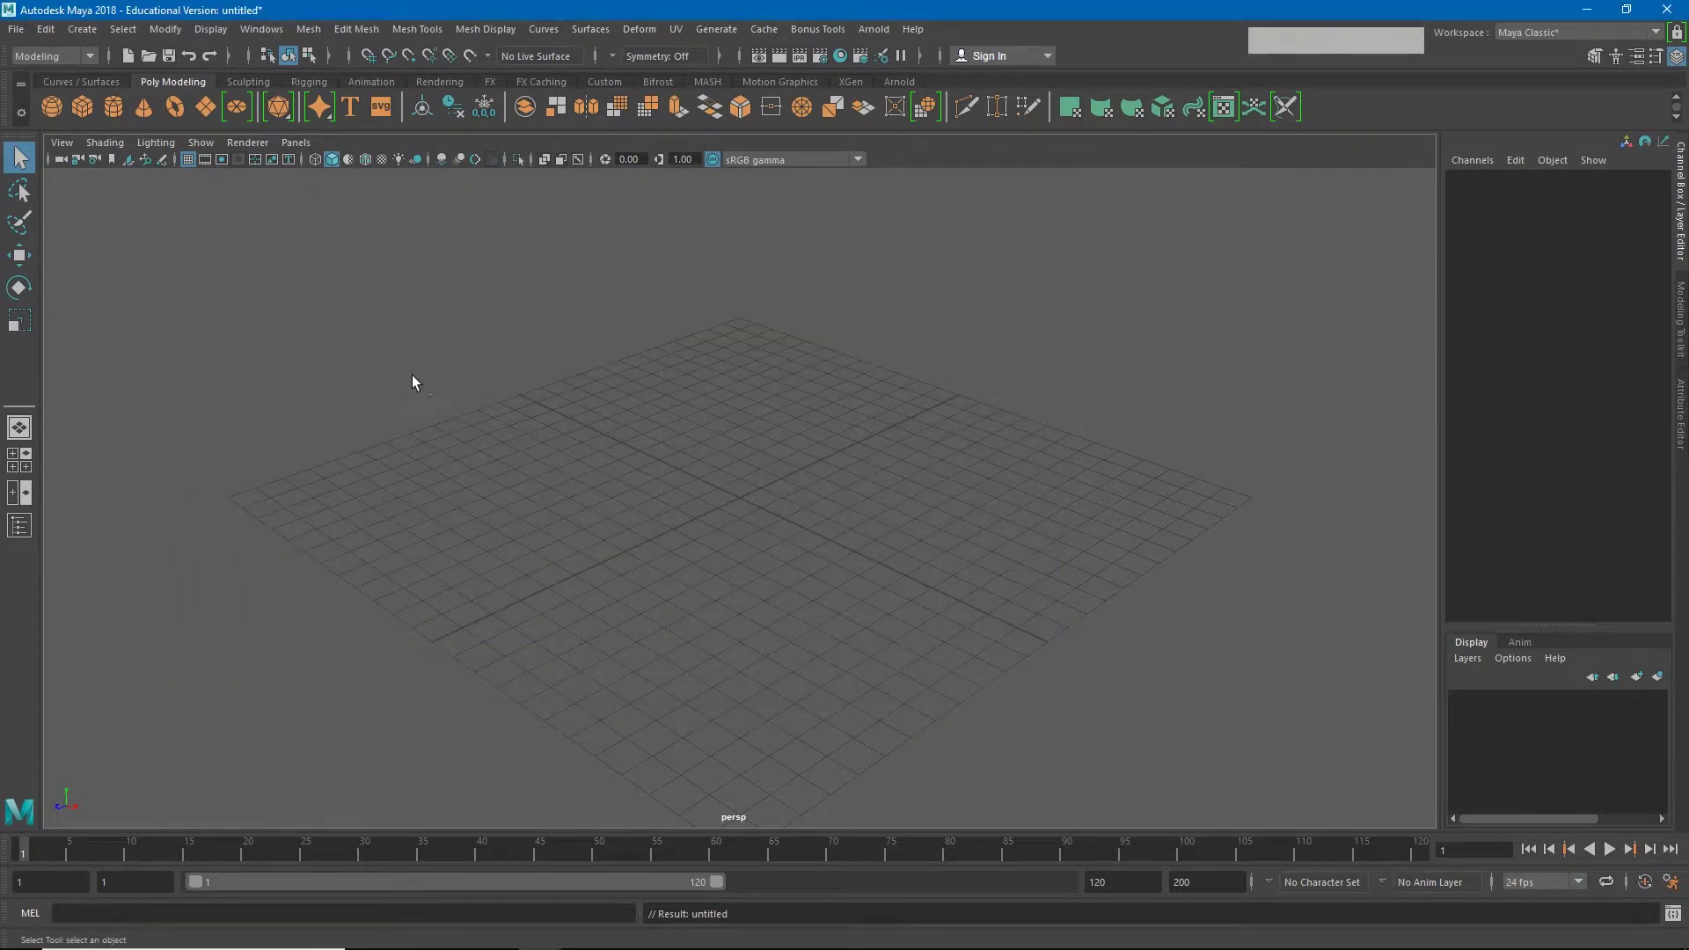
pyautogui.click(18, 41)
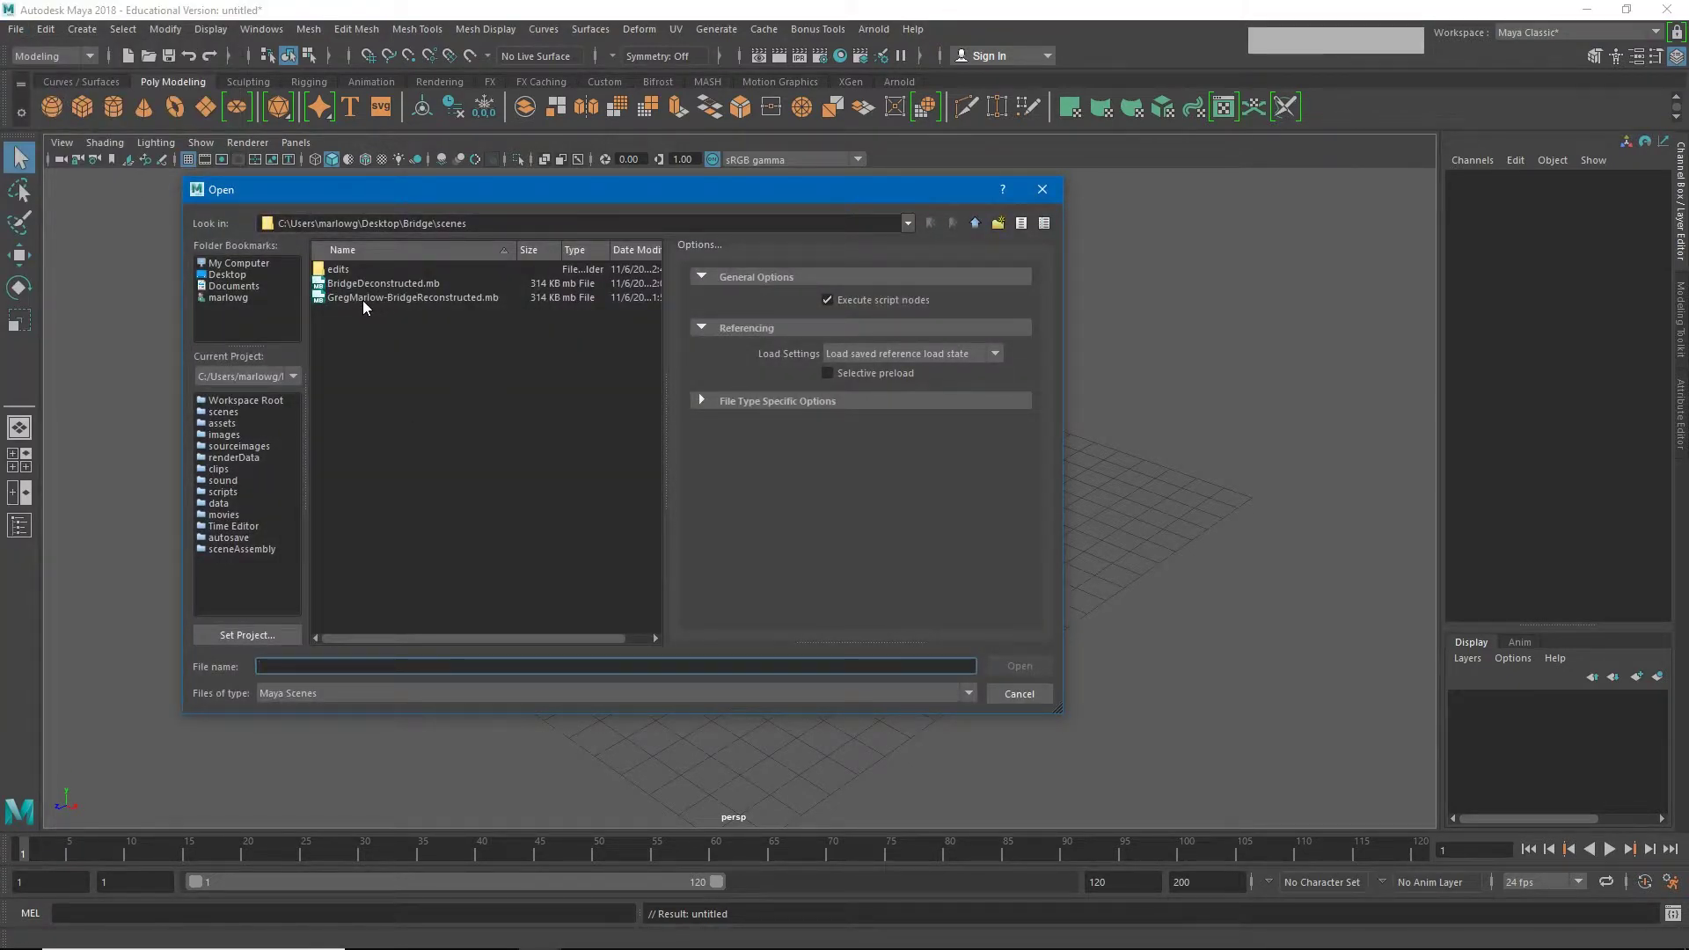
pyautogui.click(367, 307)
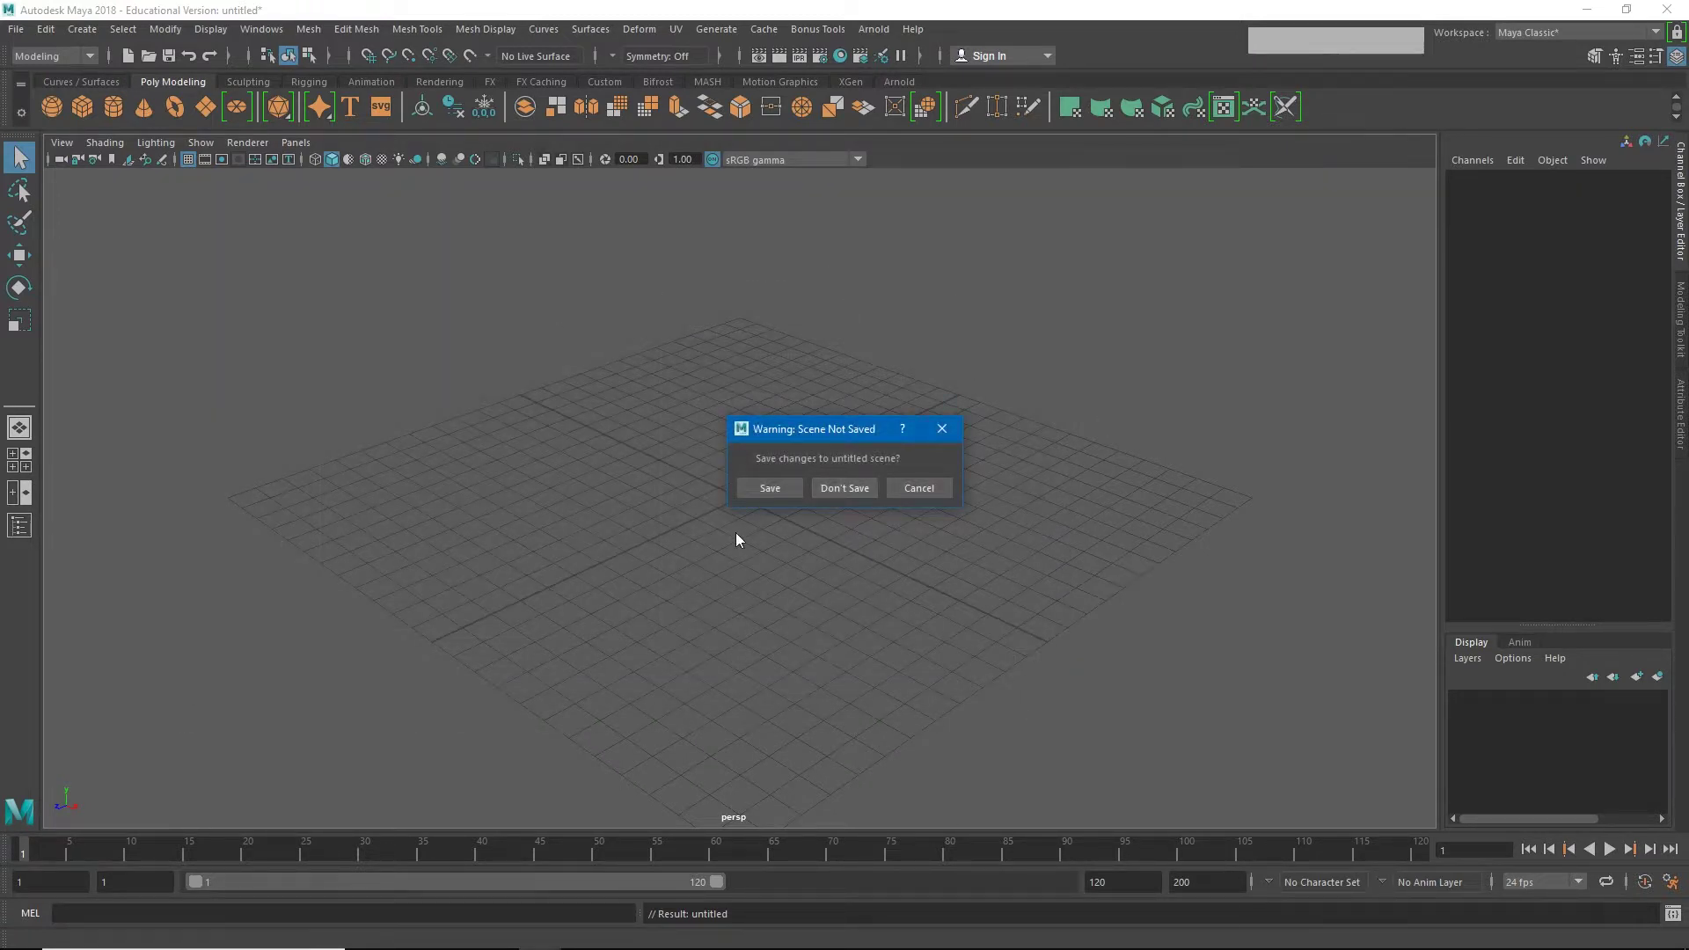
pyautogui.click(854, 493)
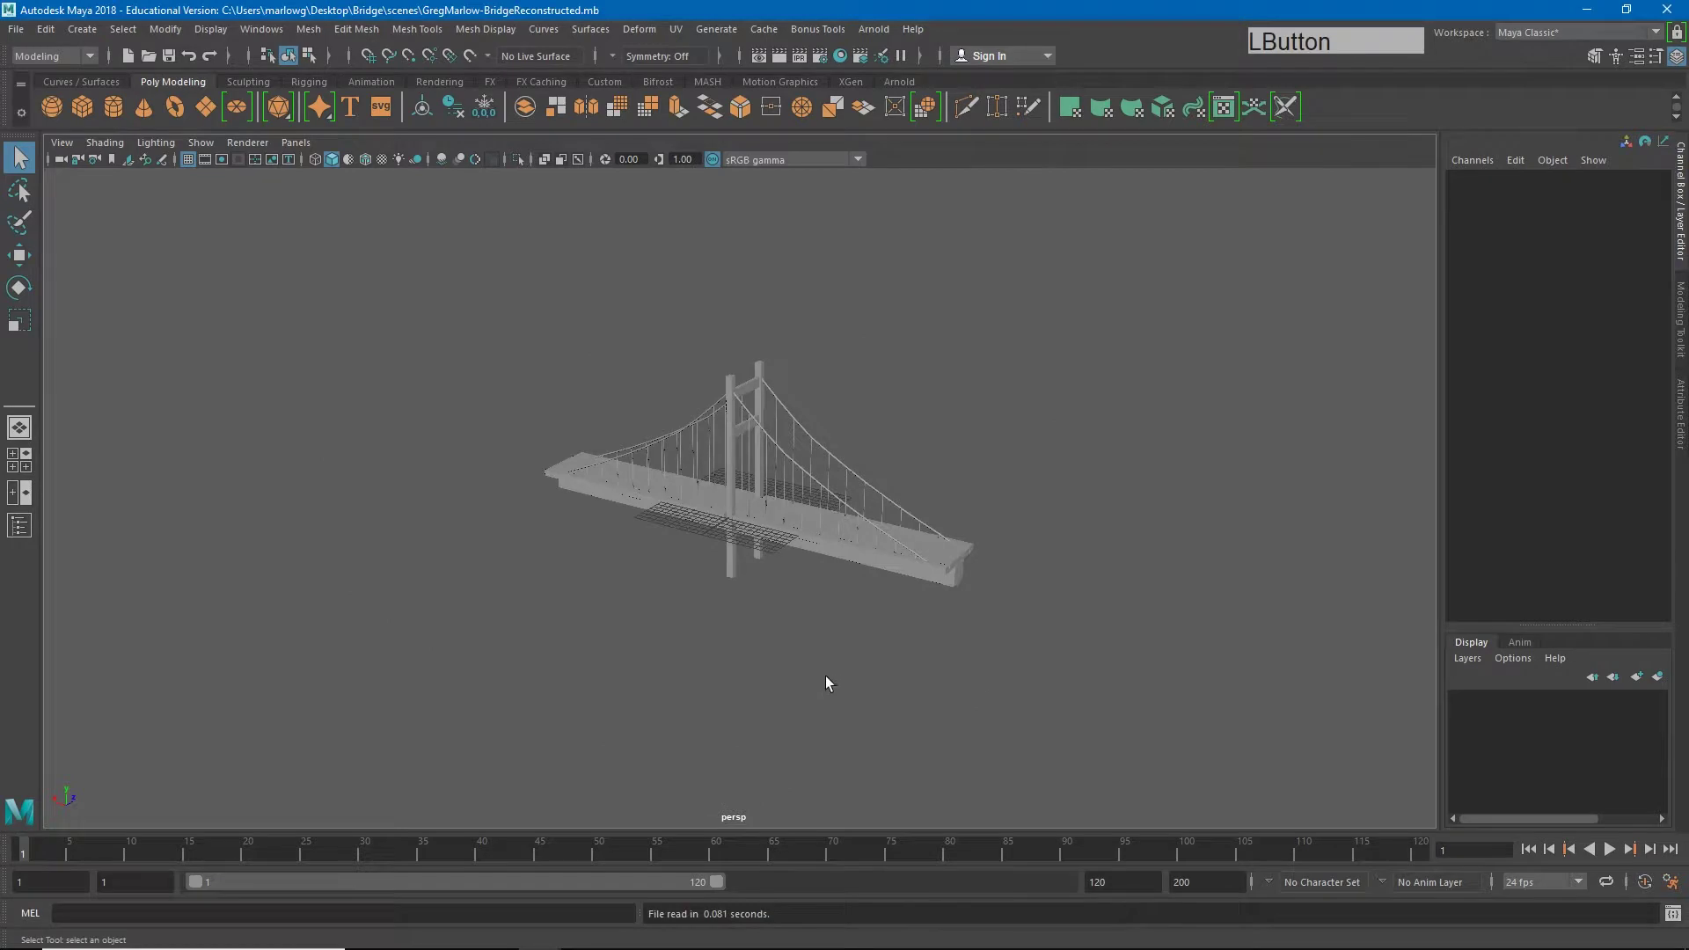
pyautogui.click(899, 592)
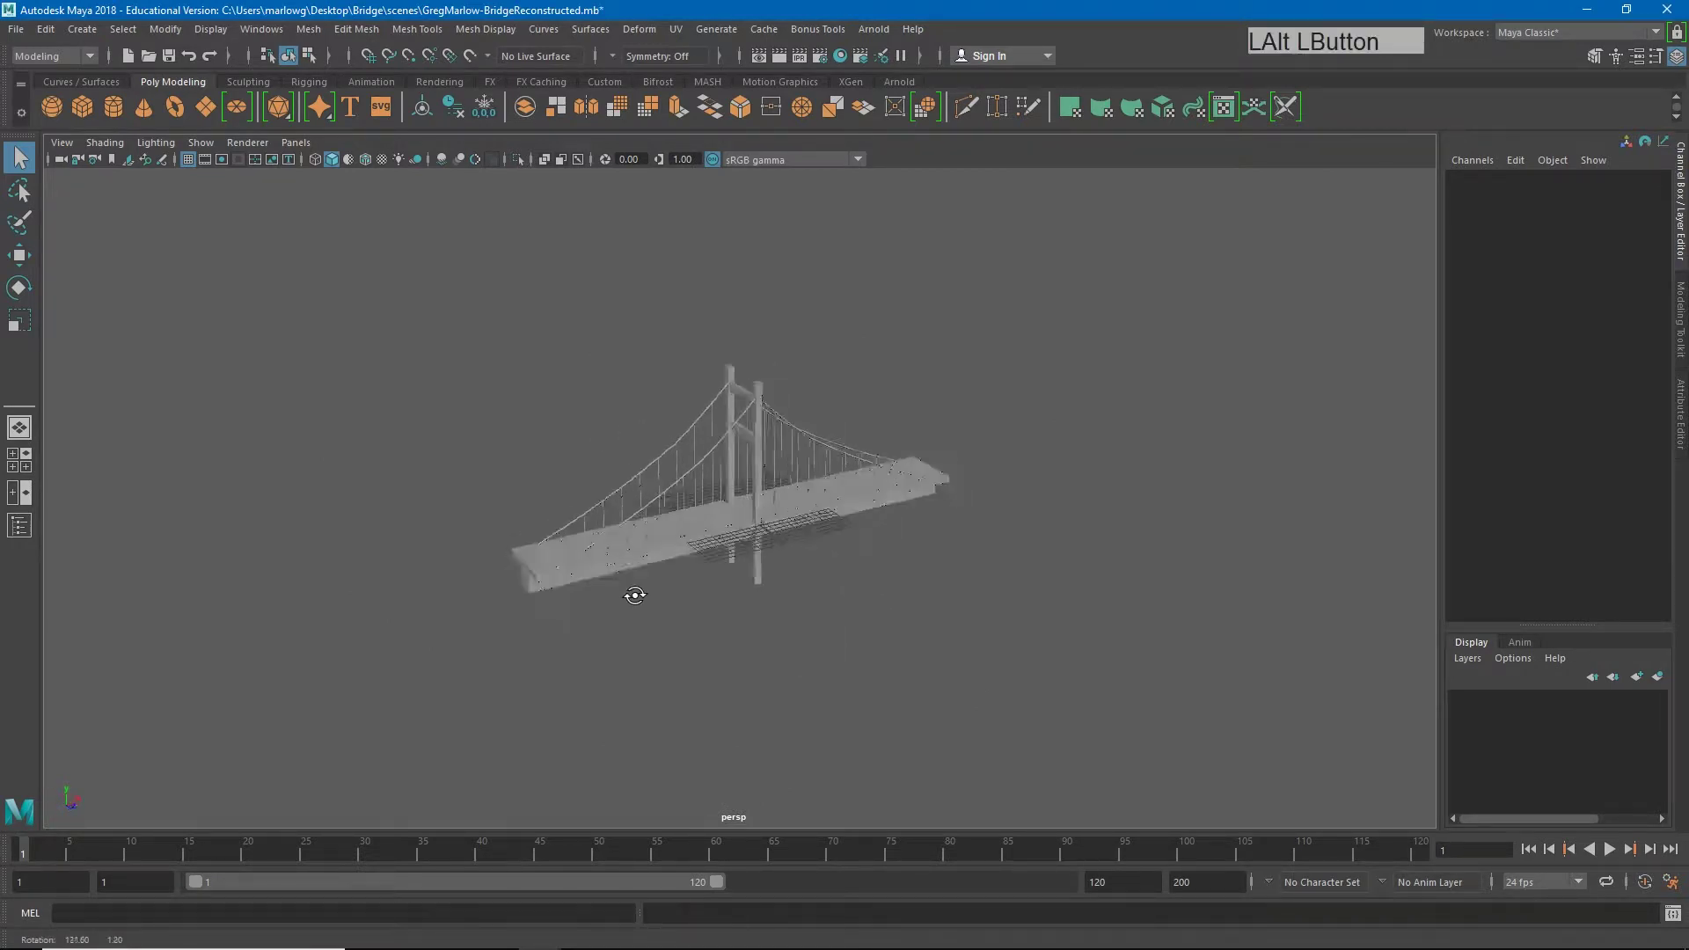
pyautogui.rightClick(591, 526)
pyautogui.click(922, 582)
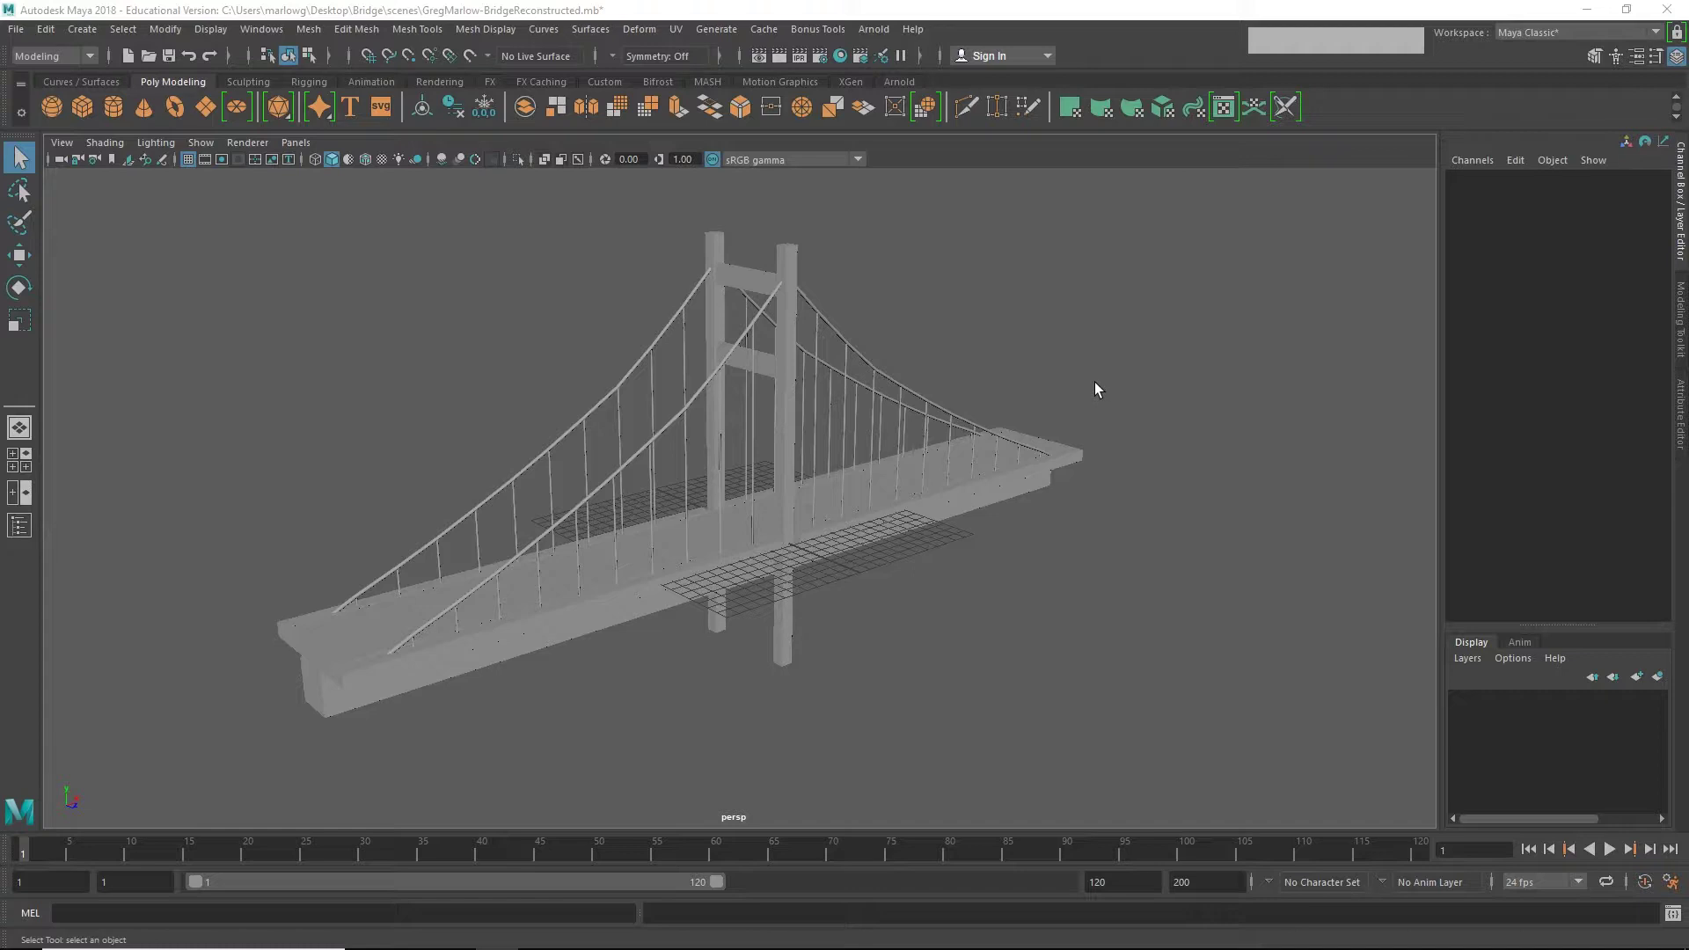
pyautogui.click(797, 269)
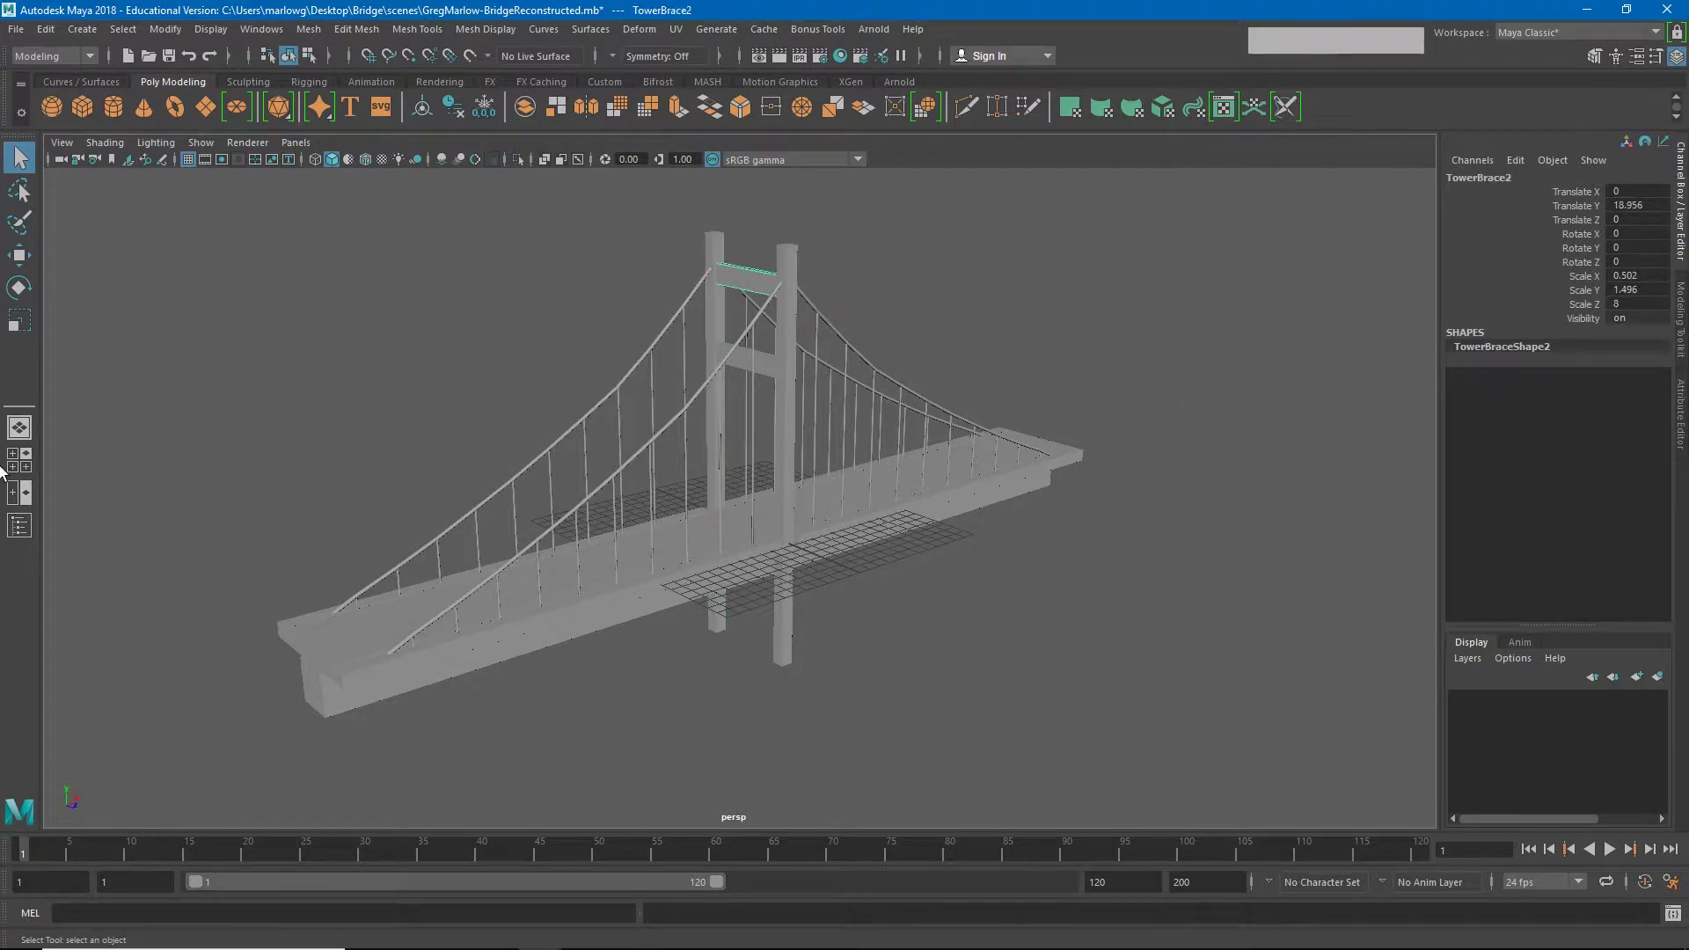
# Step: Assign all selected bridge objects to a new display layer and start renaming layer1 to BridgeModel
pyautogui.click(146, 258)
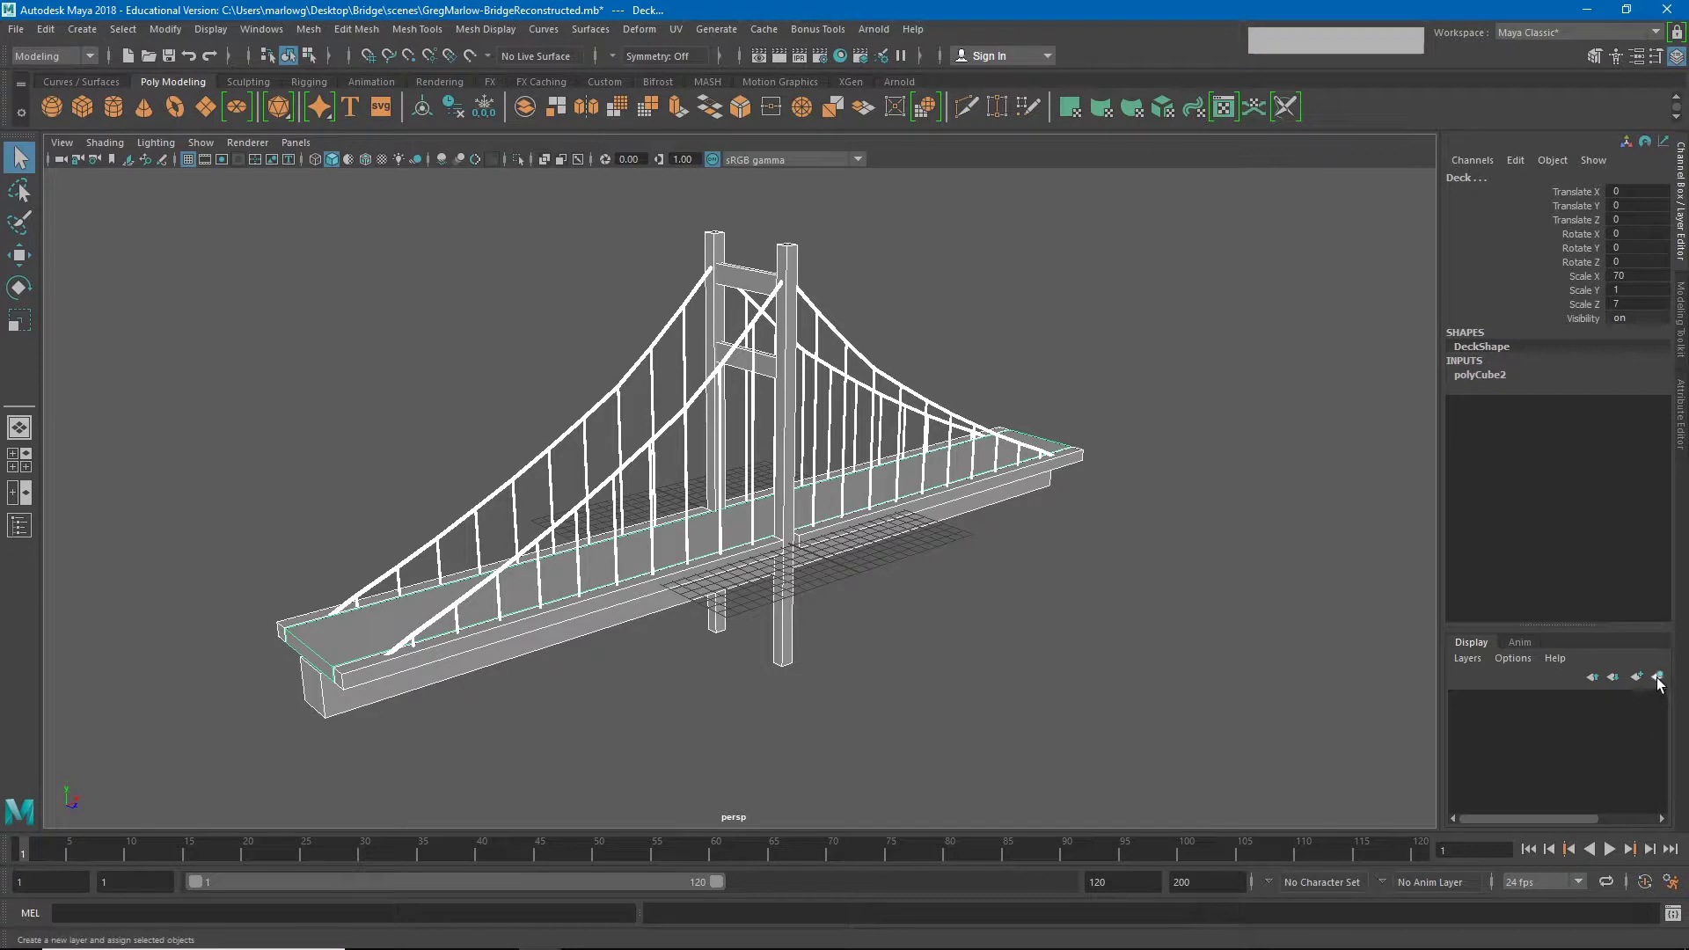
pyautogui.click(1664, 682)
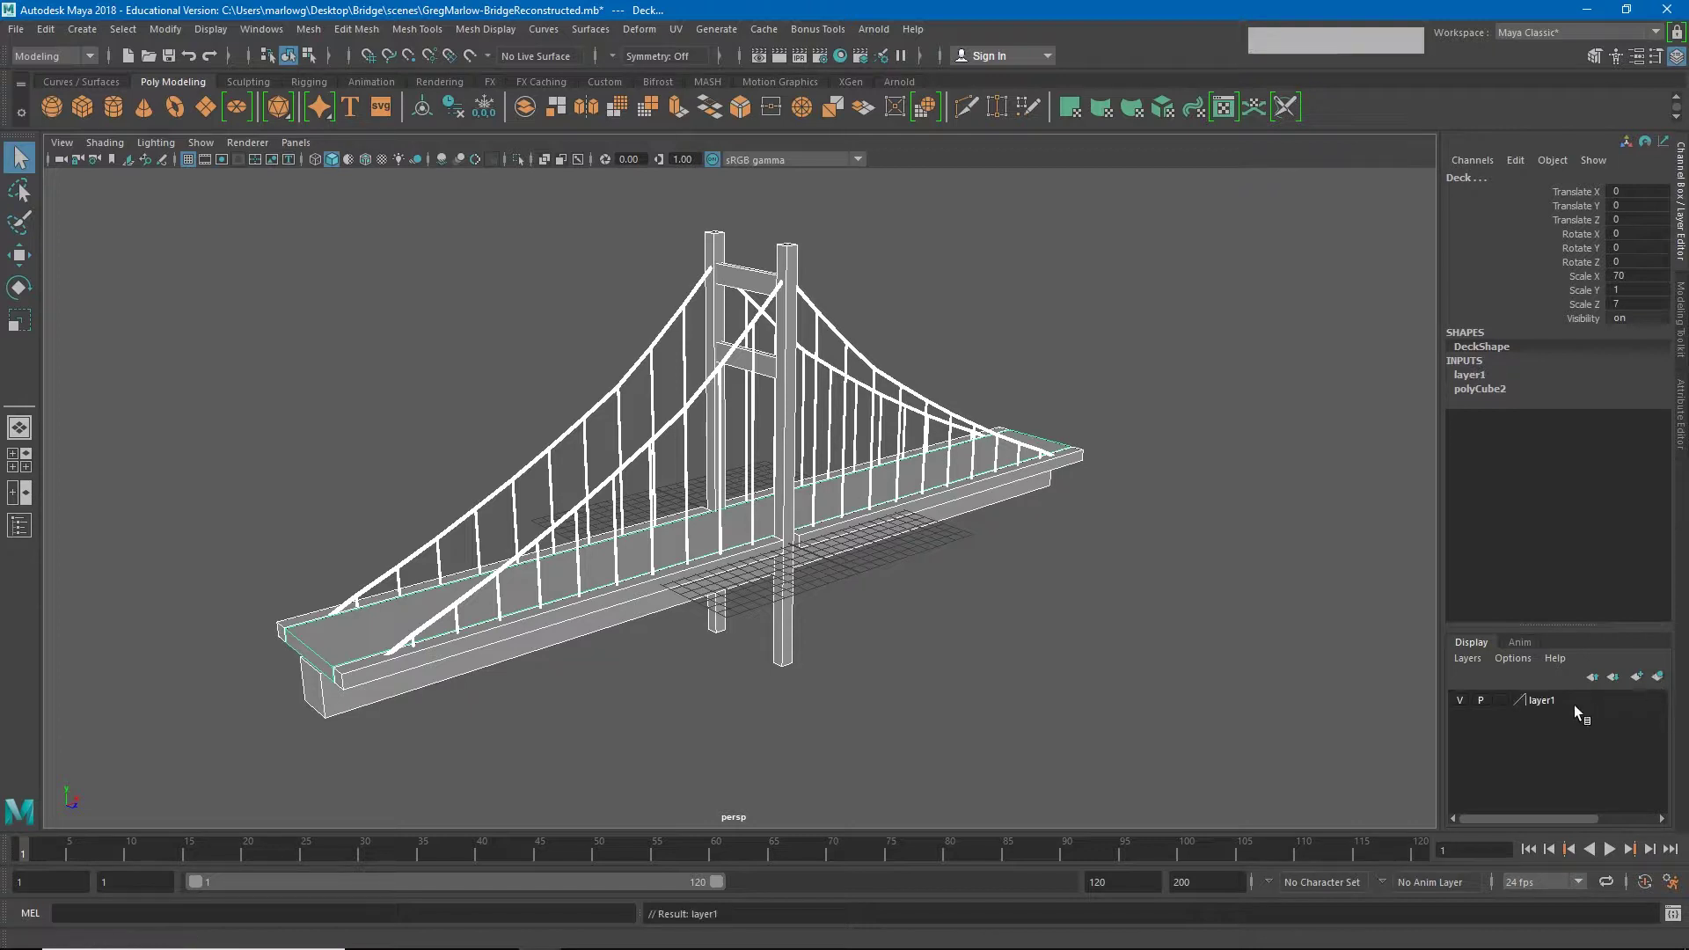
pyautogui.click(1548, 706)
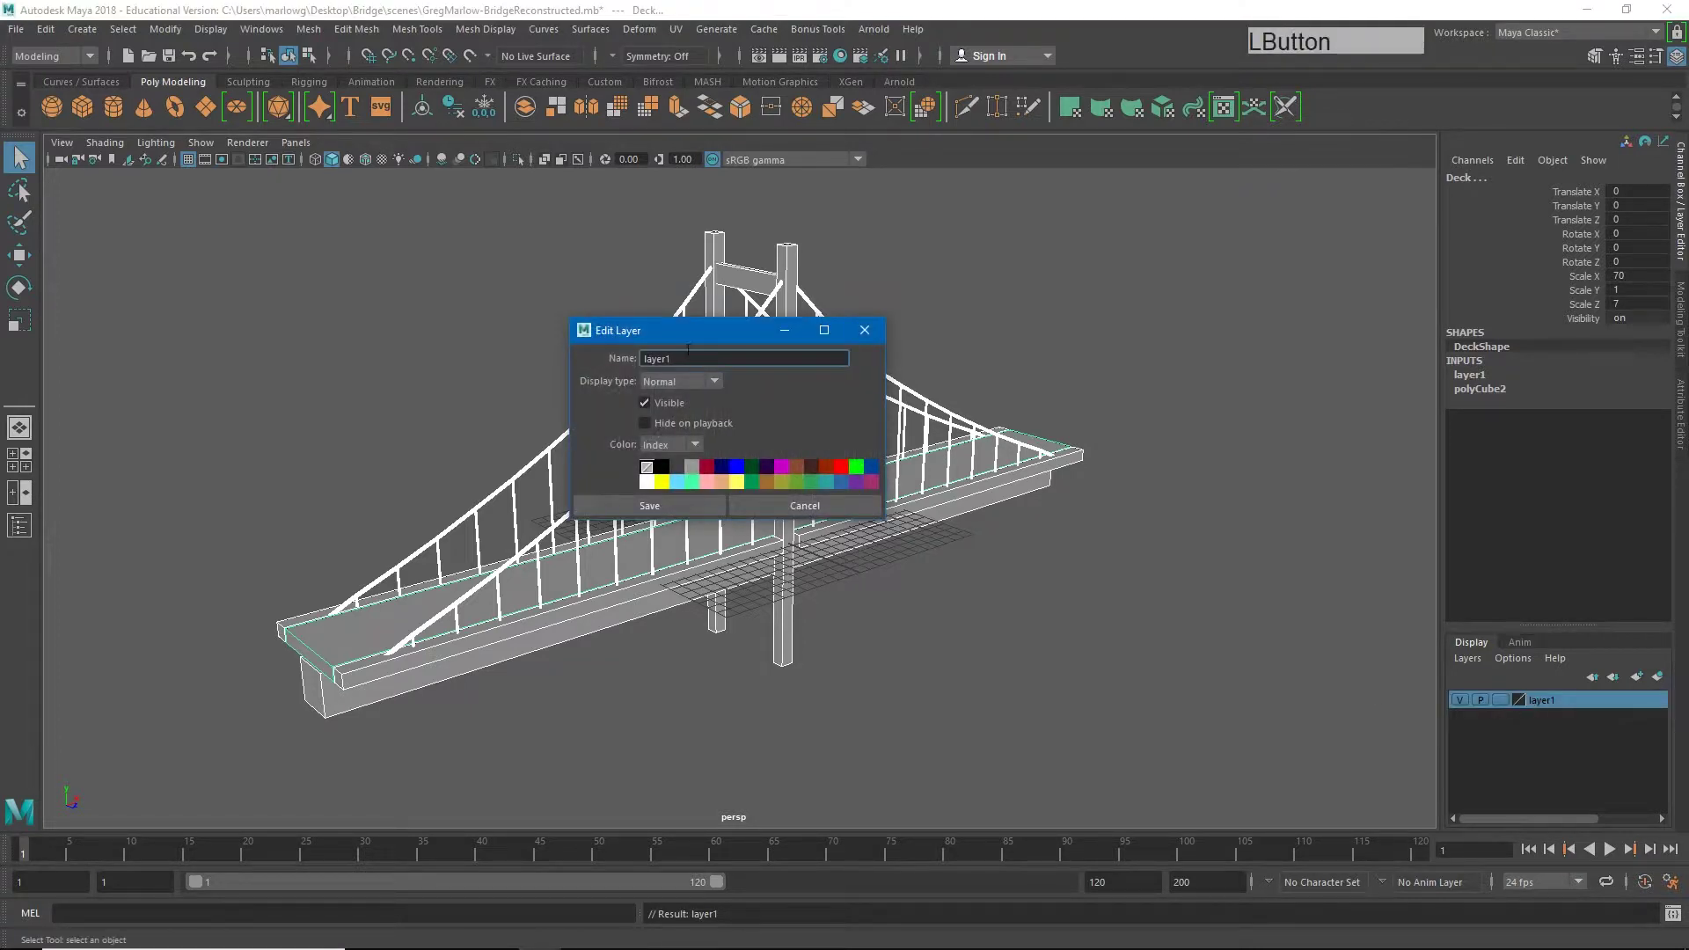
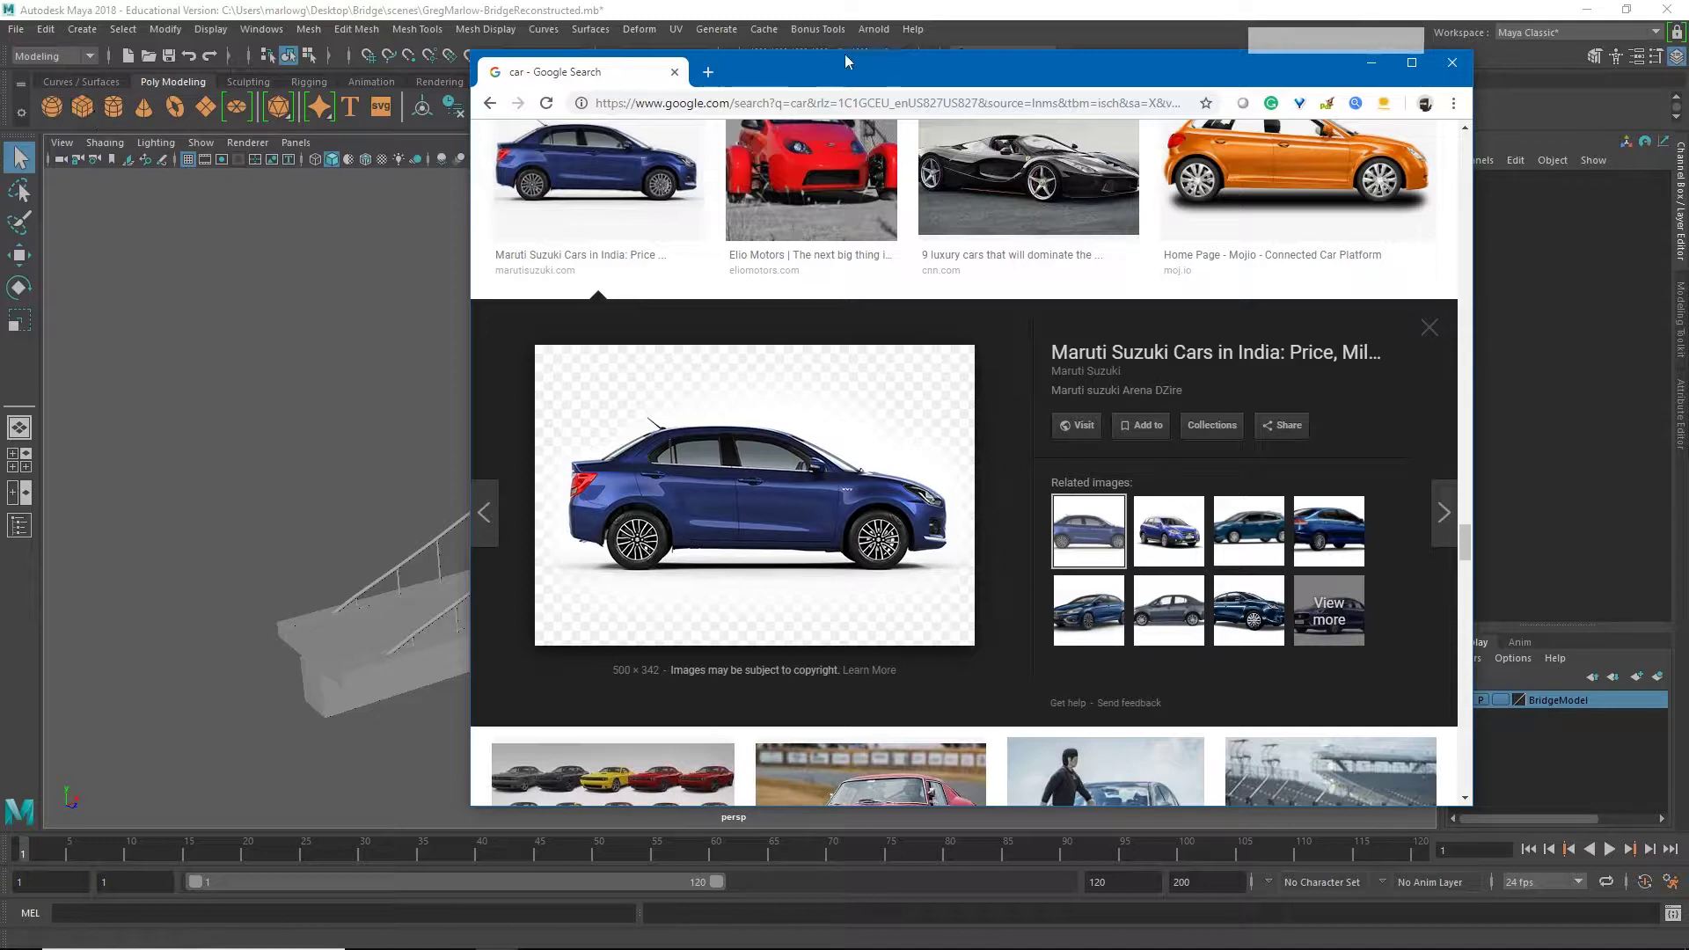
# Step: Create a polygon cube at the origin under the bridge deck and ready it for moving
pyautogui.click(851, 76)
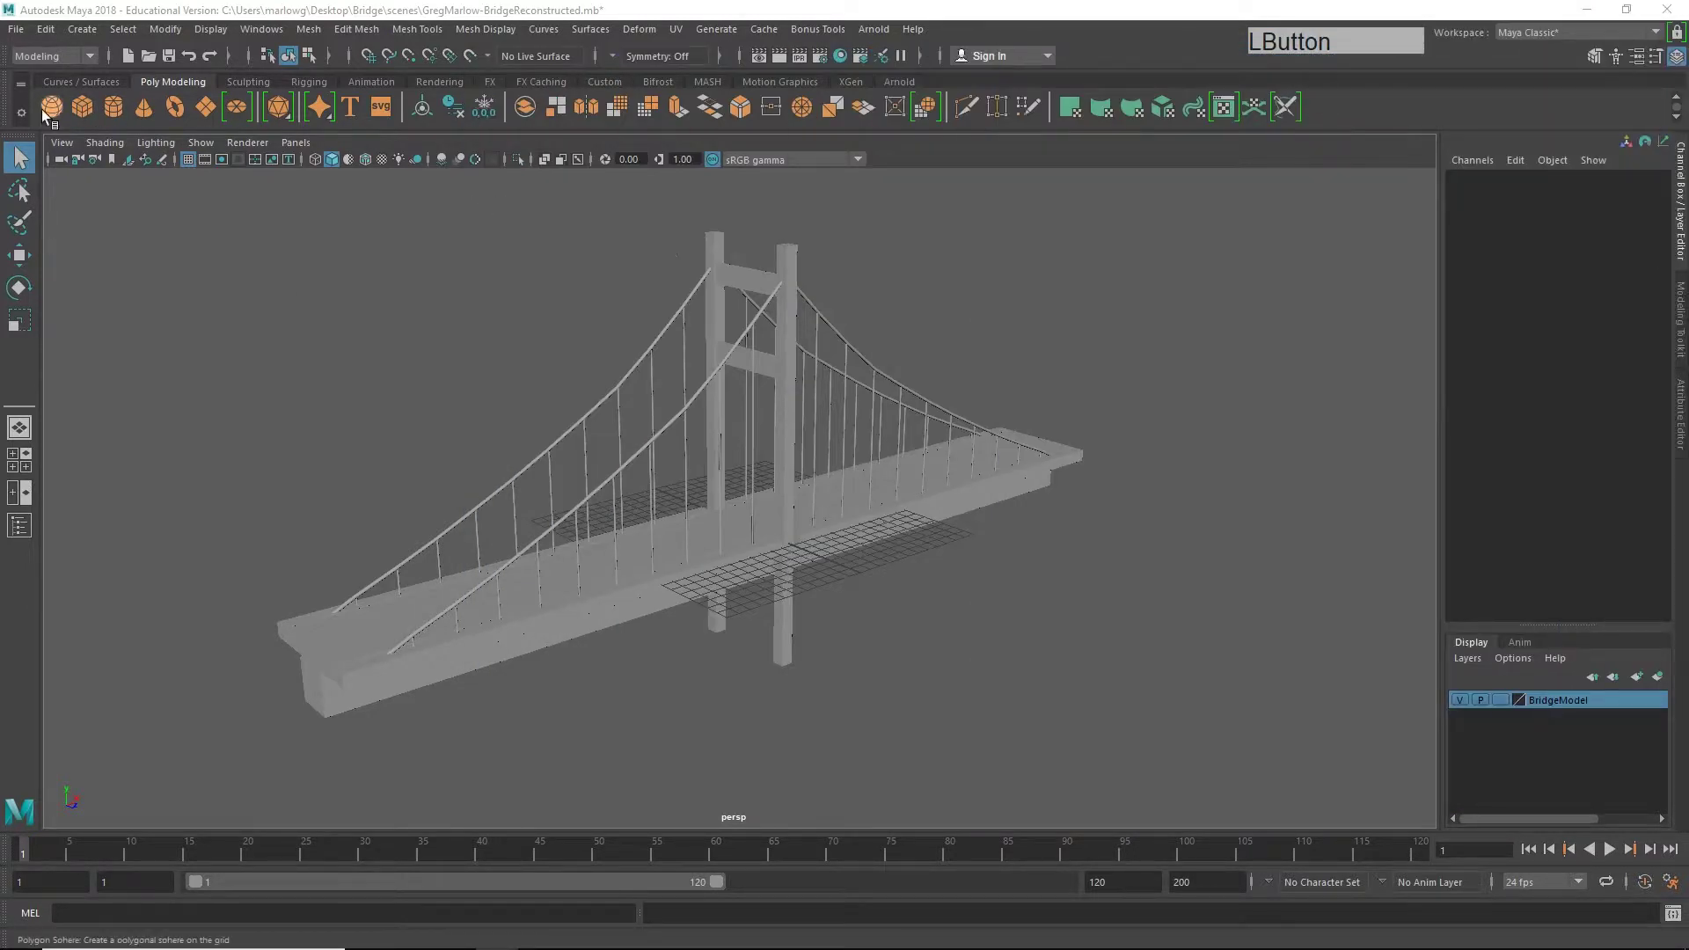
pyautogui.click(94, 114)
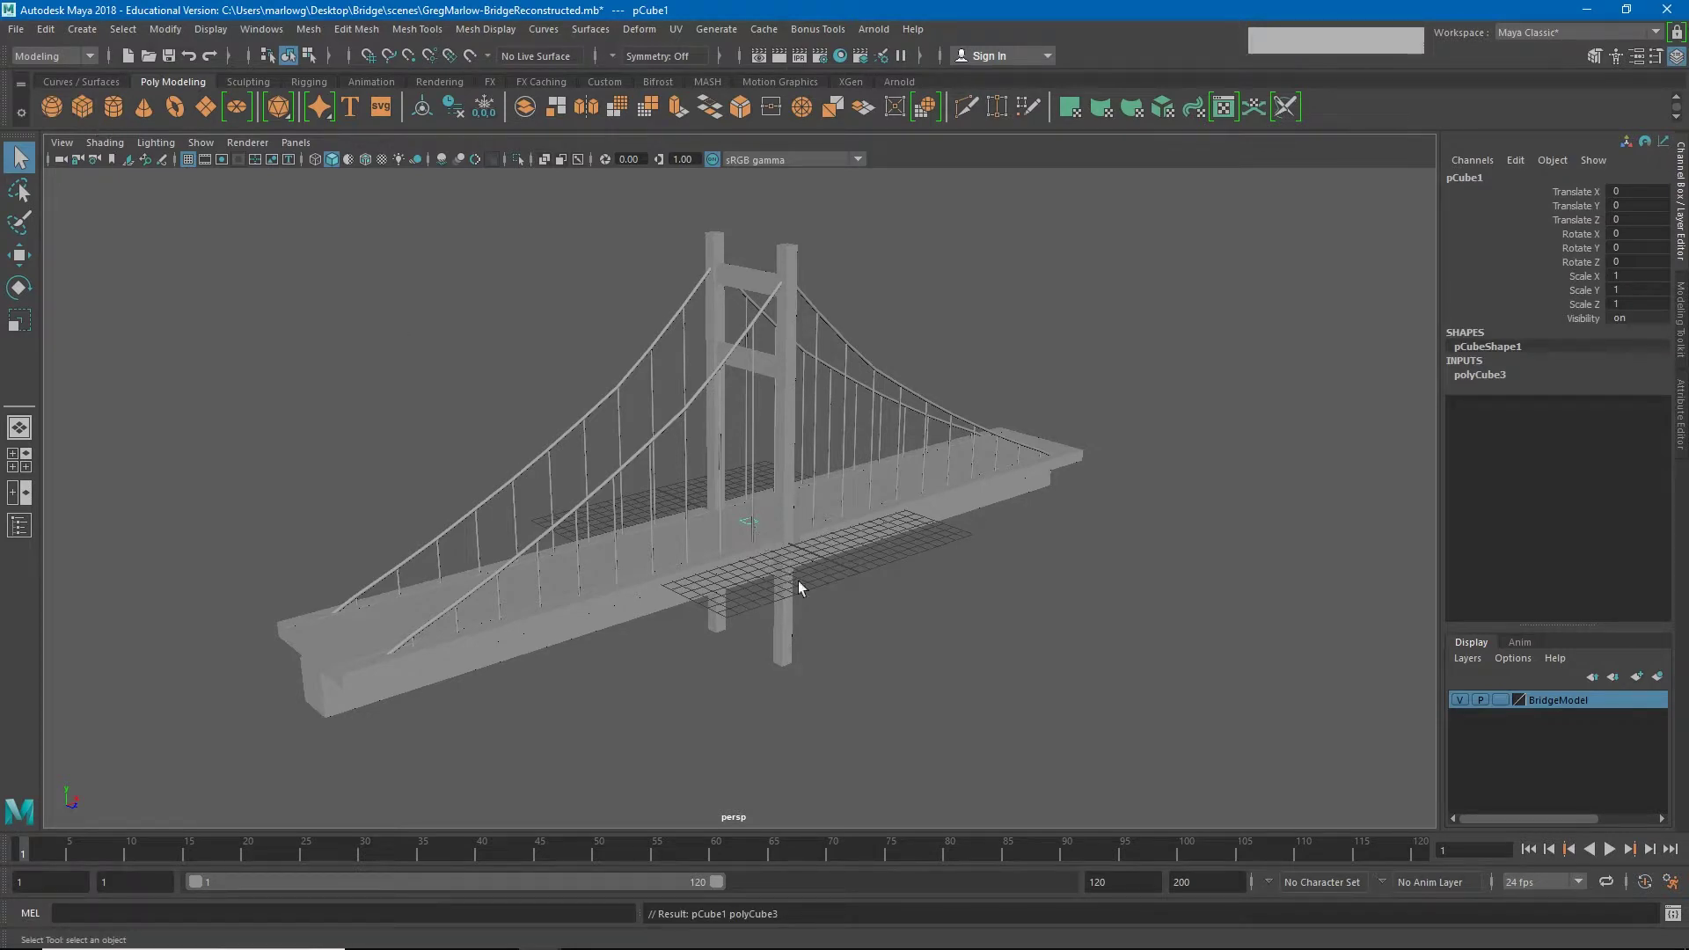
pyautogui.rightClick(775, 563)
pyautogui.click(991, 669)
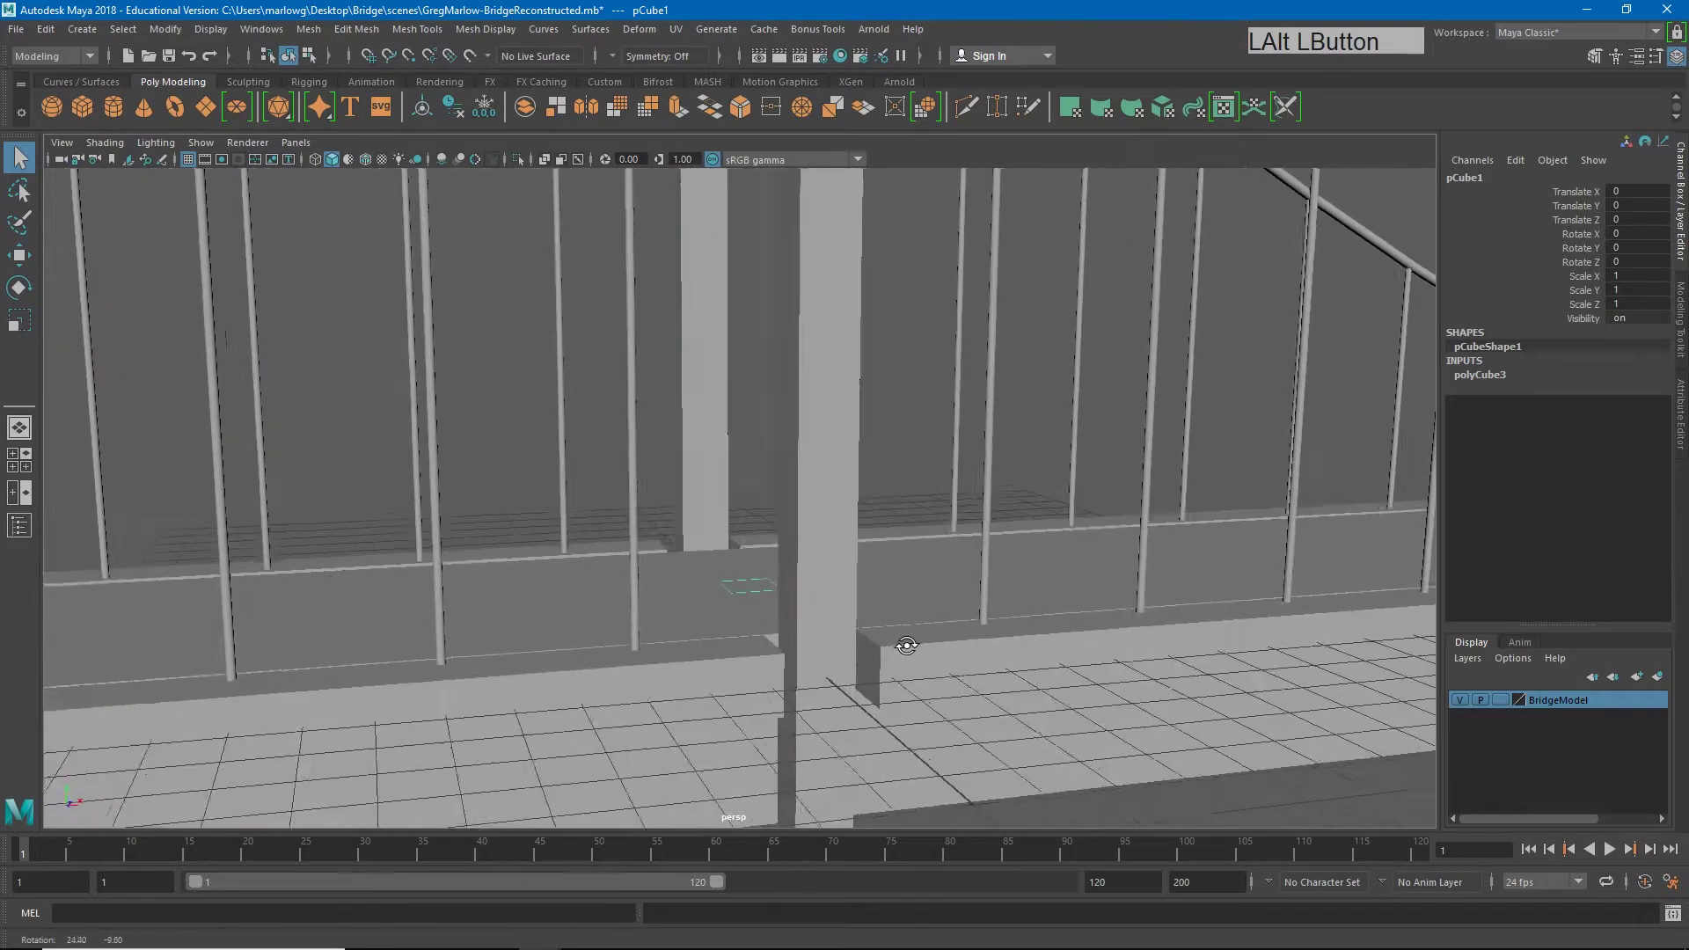
pyautogui.press('w')
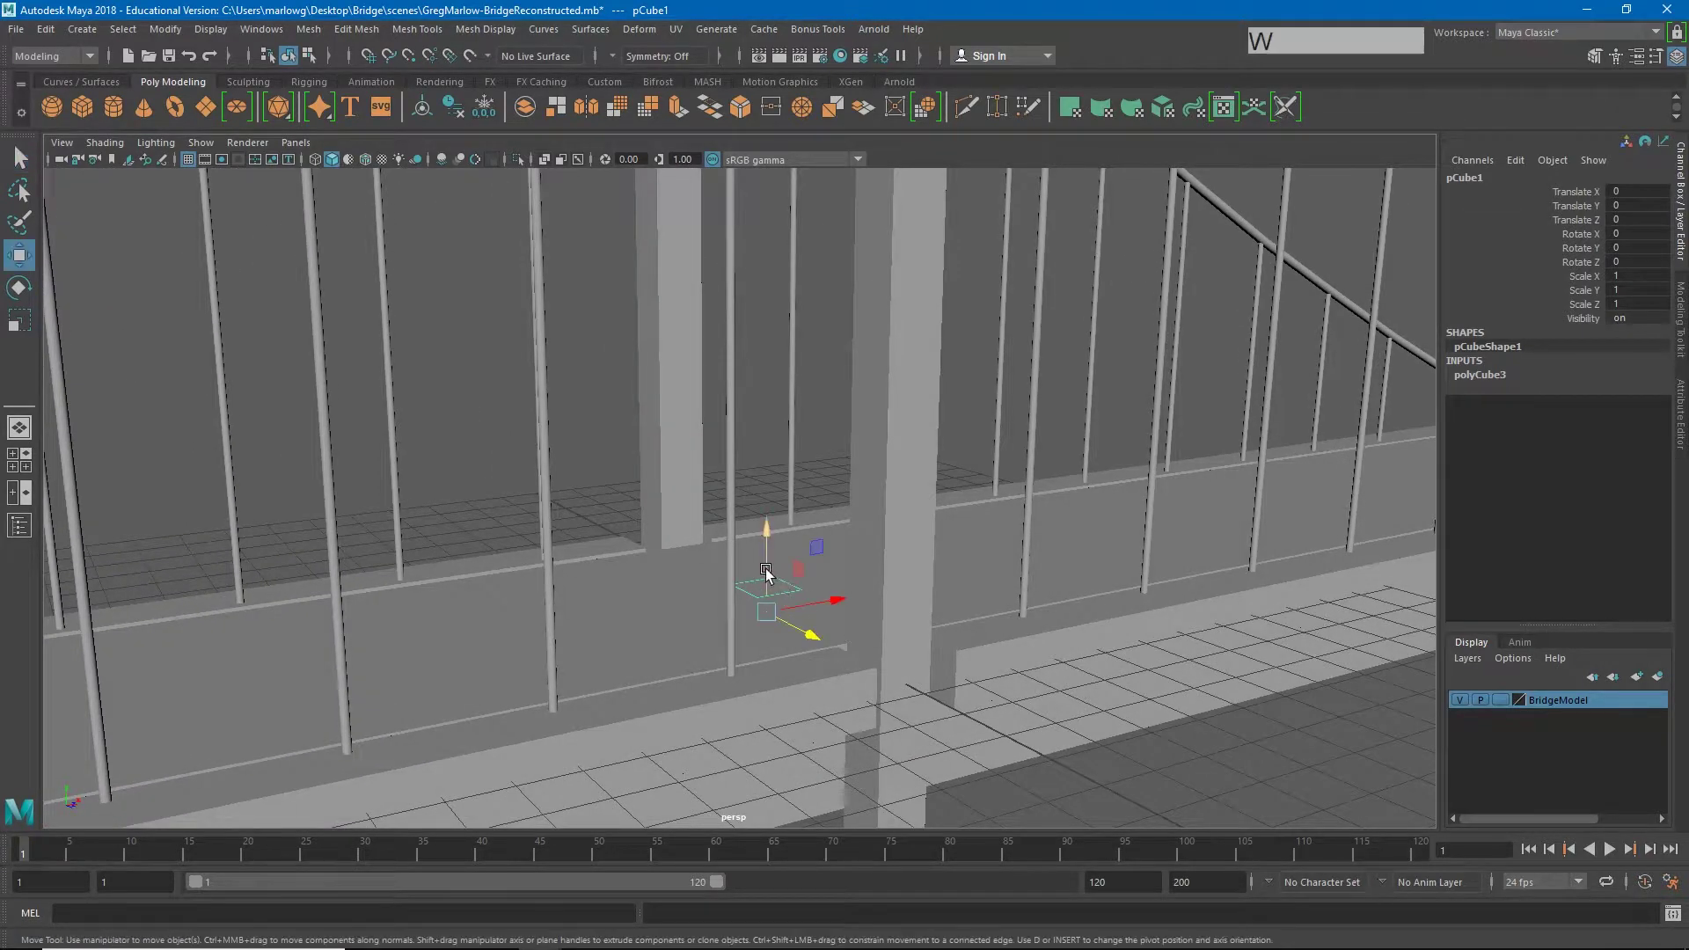
# Step: Raise the cube about one unit onto the deck and shift it along Z to roughly 1.616
pyautogui.click(771, 570)
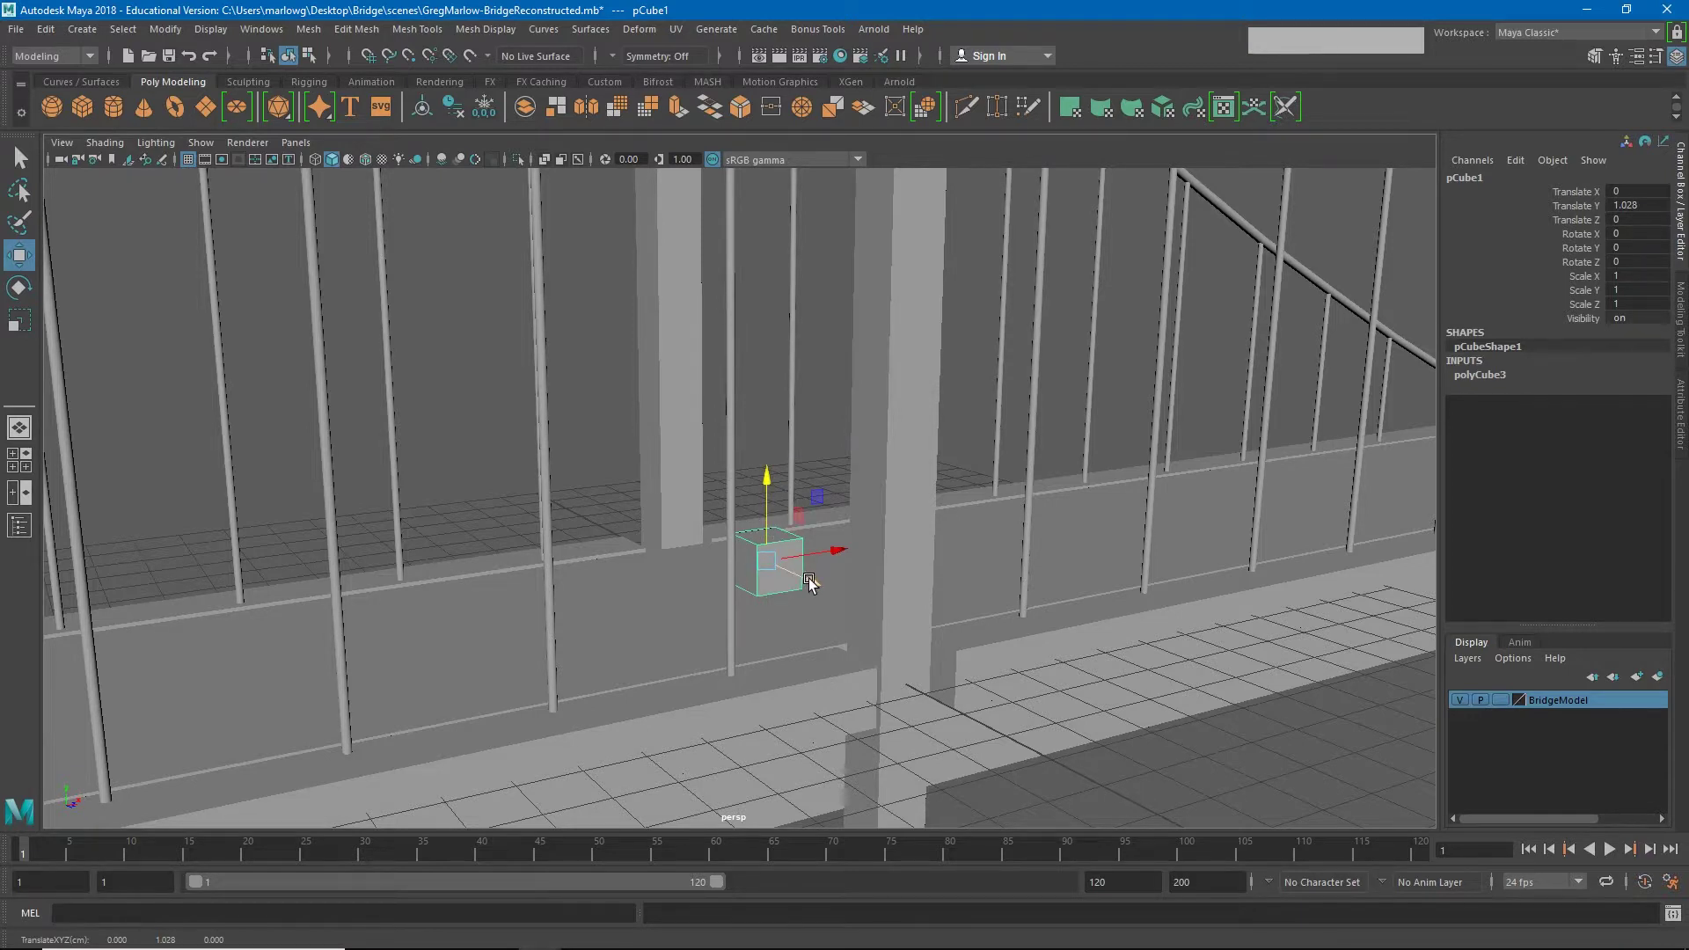
pyautogui.click(742, 614)
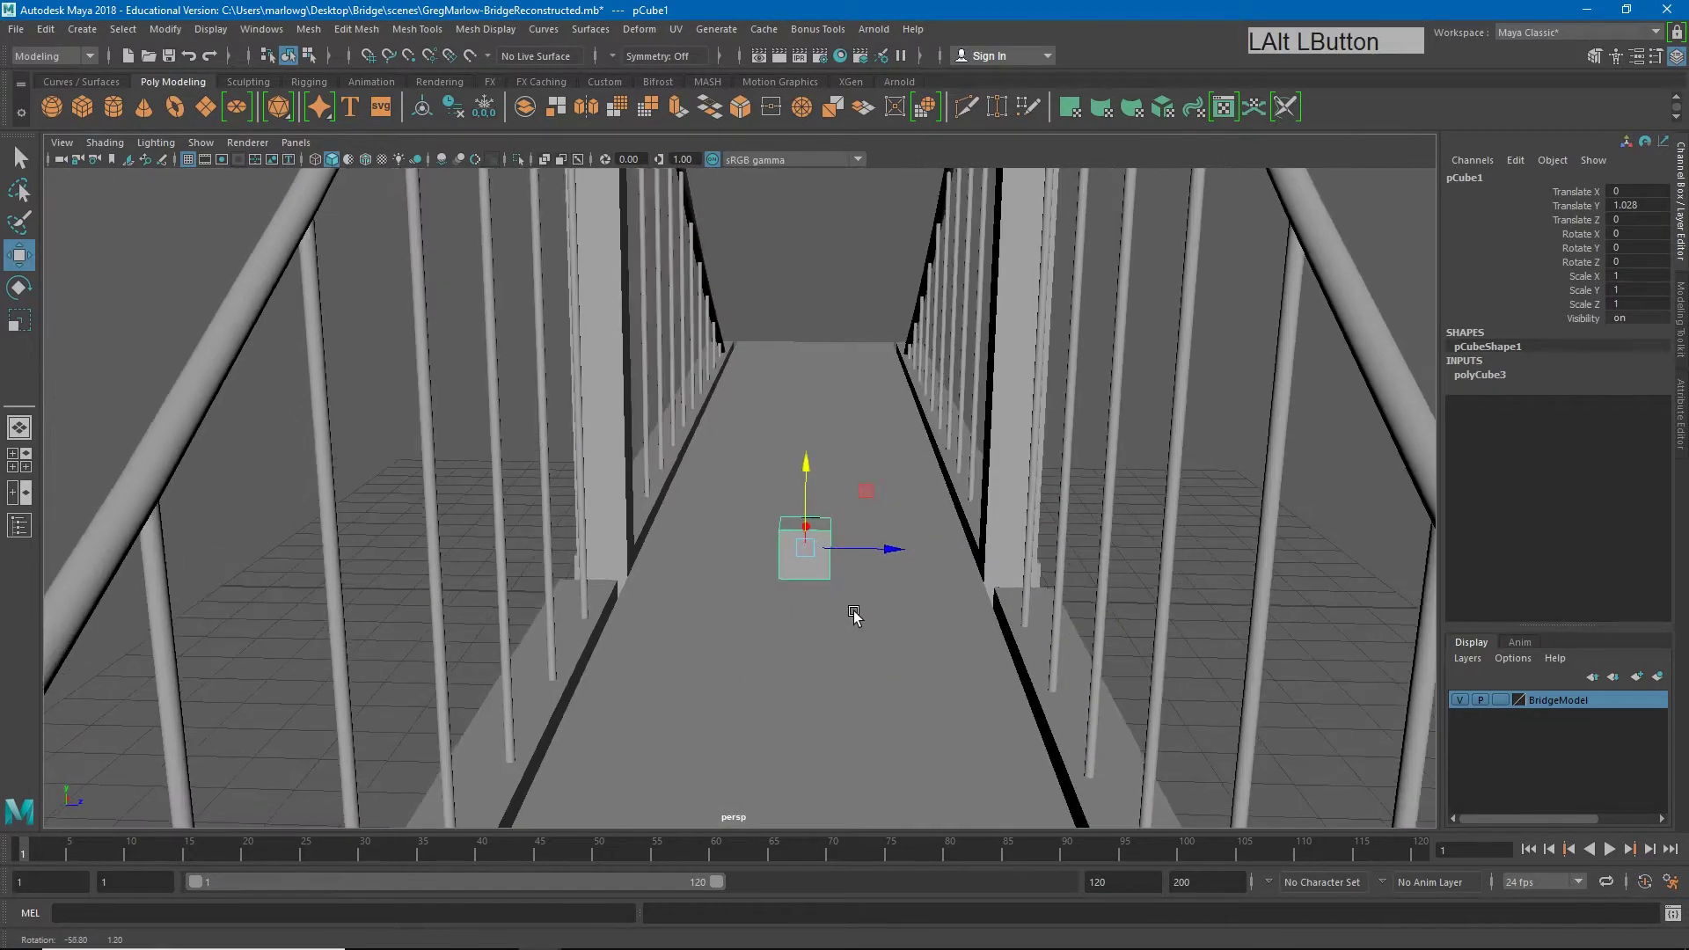
pyautogui.click(878, 550)
pyautogui.click(892, 562)
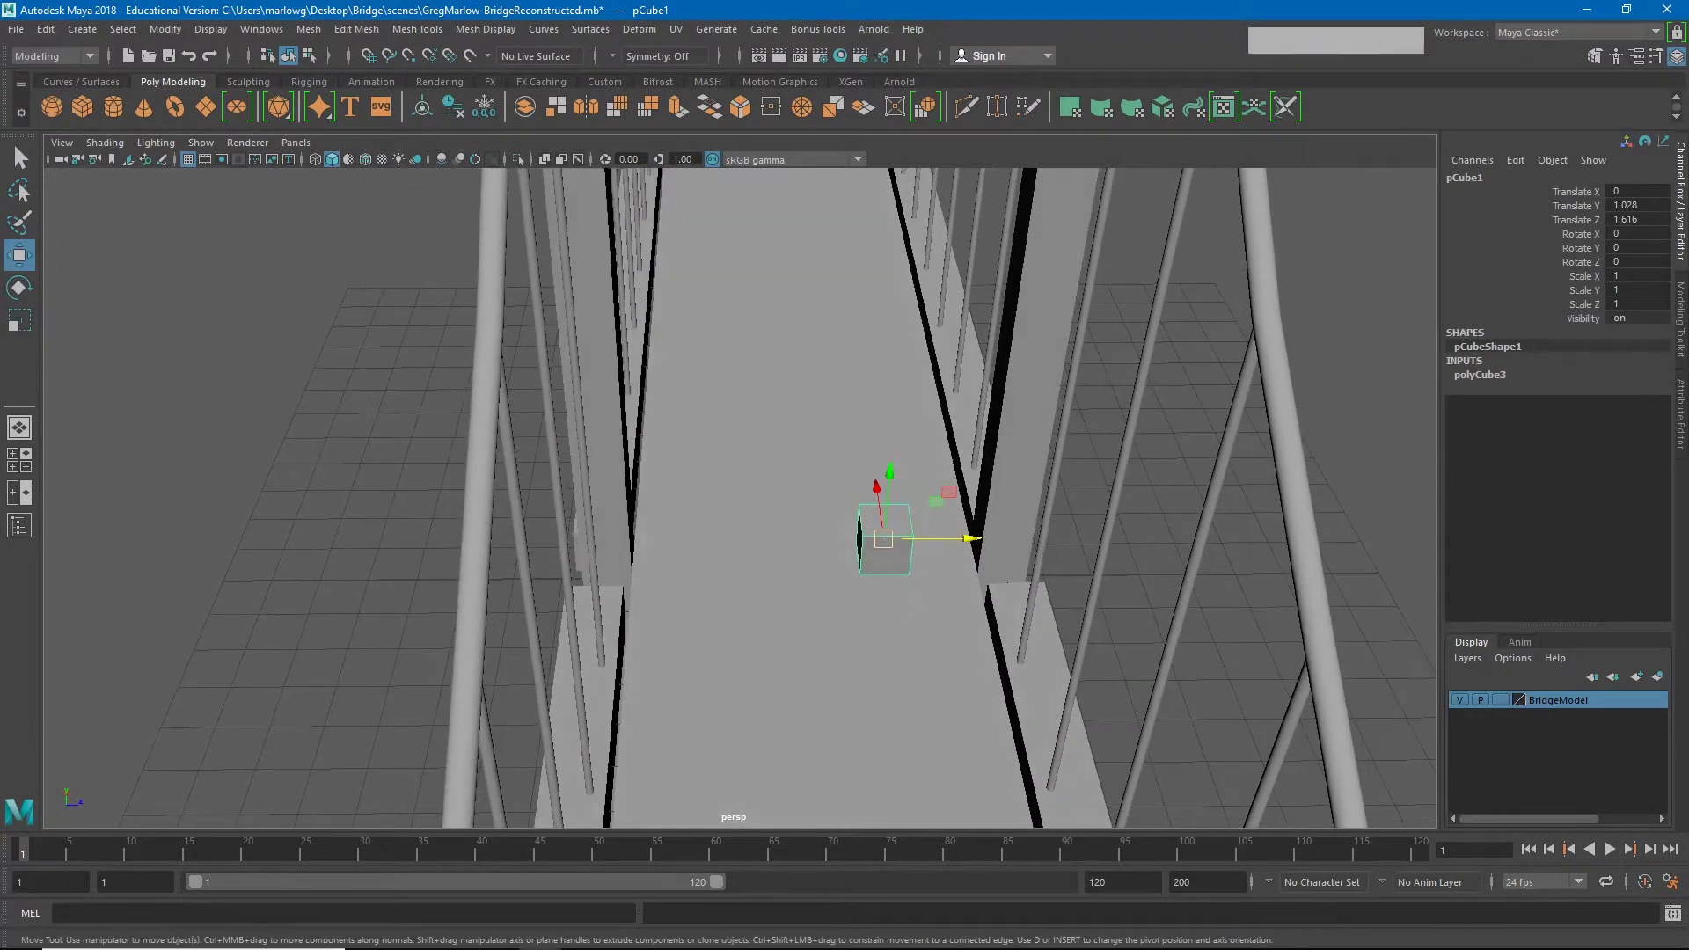
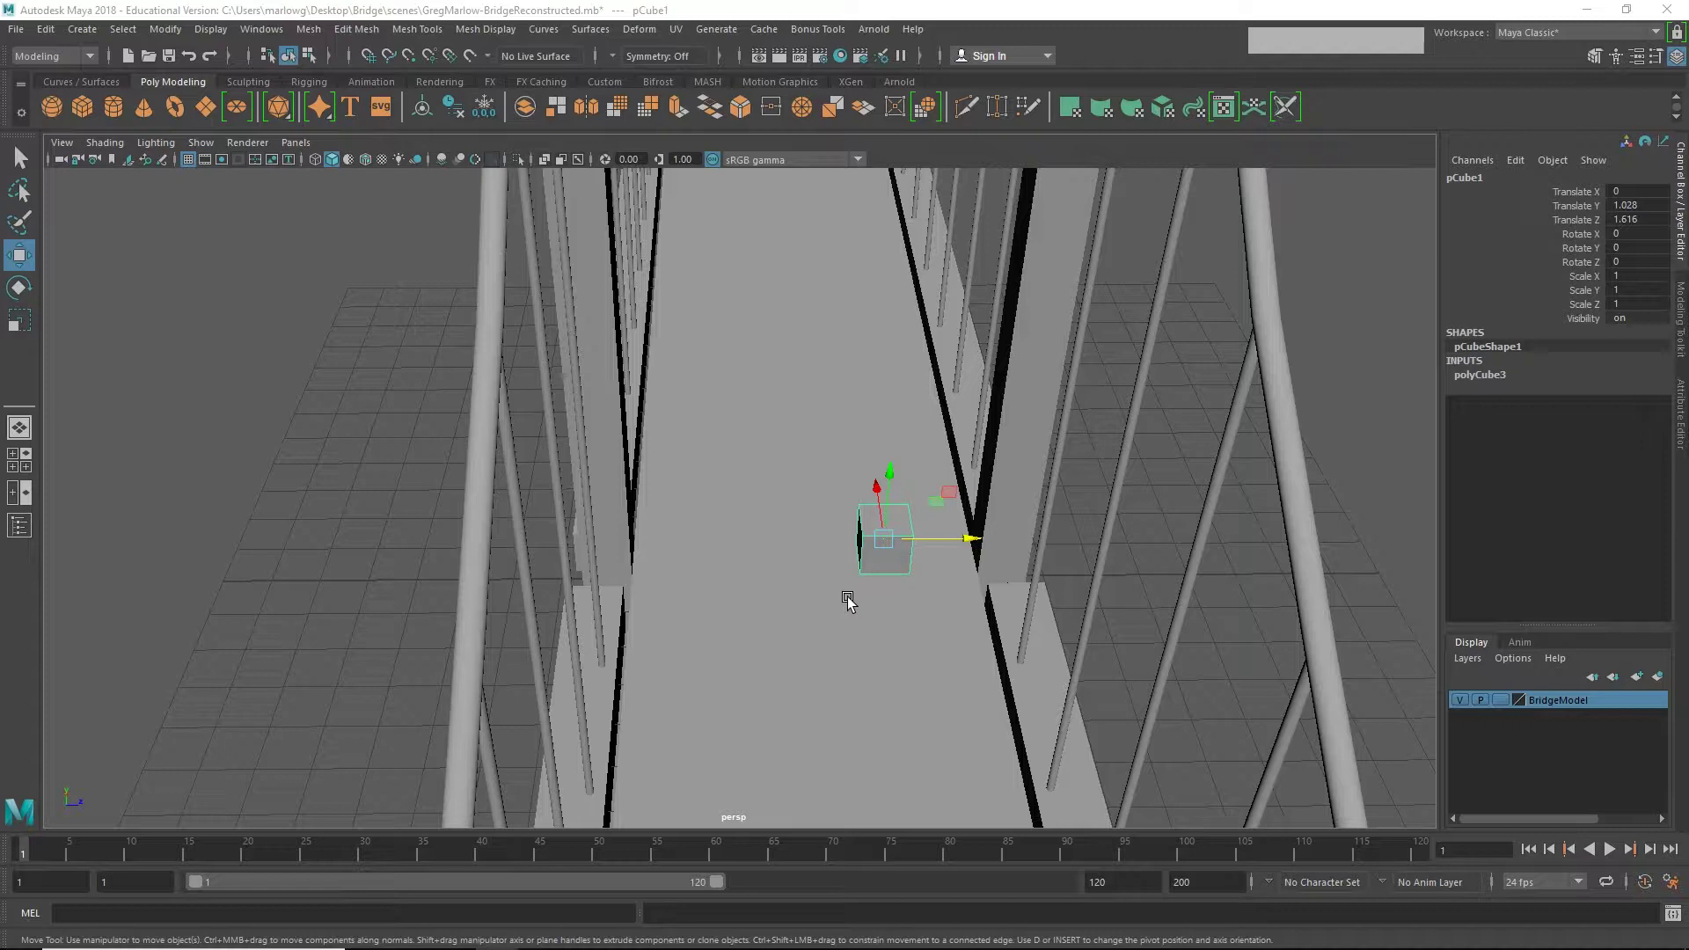
# Step: Scale the cube into a box about 3.25 long and 1.82 wide across the roadway
pyautogui.press('r')
pyautogui.click(889, 561)
pyautogui.press('r')
pyautogui.click(975, 544)
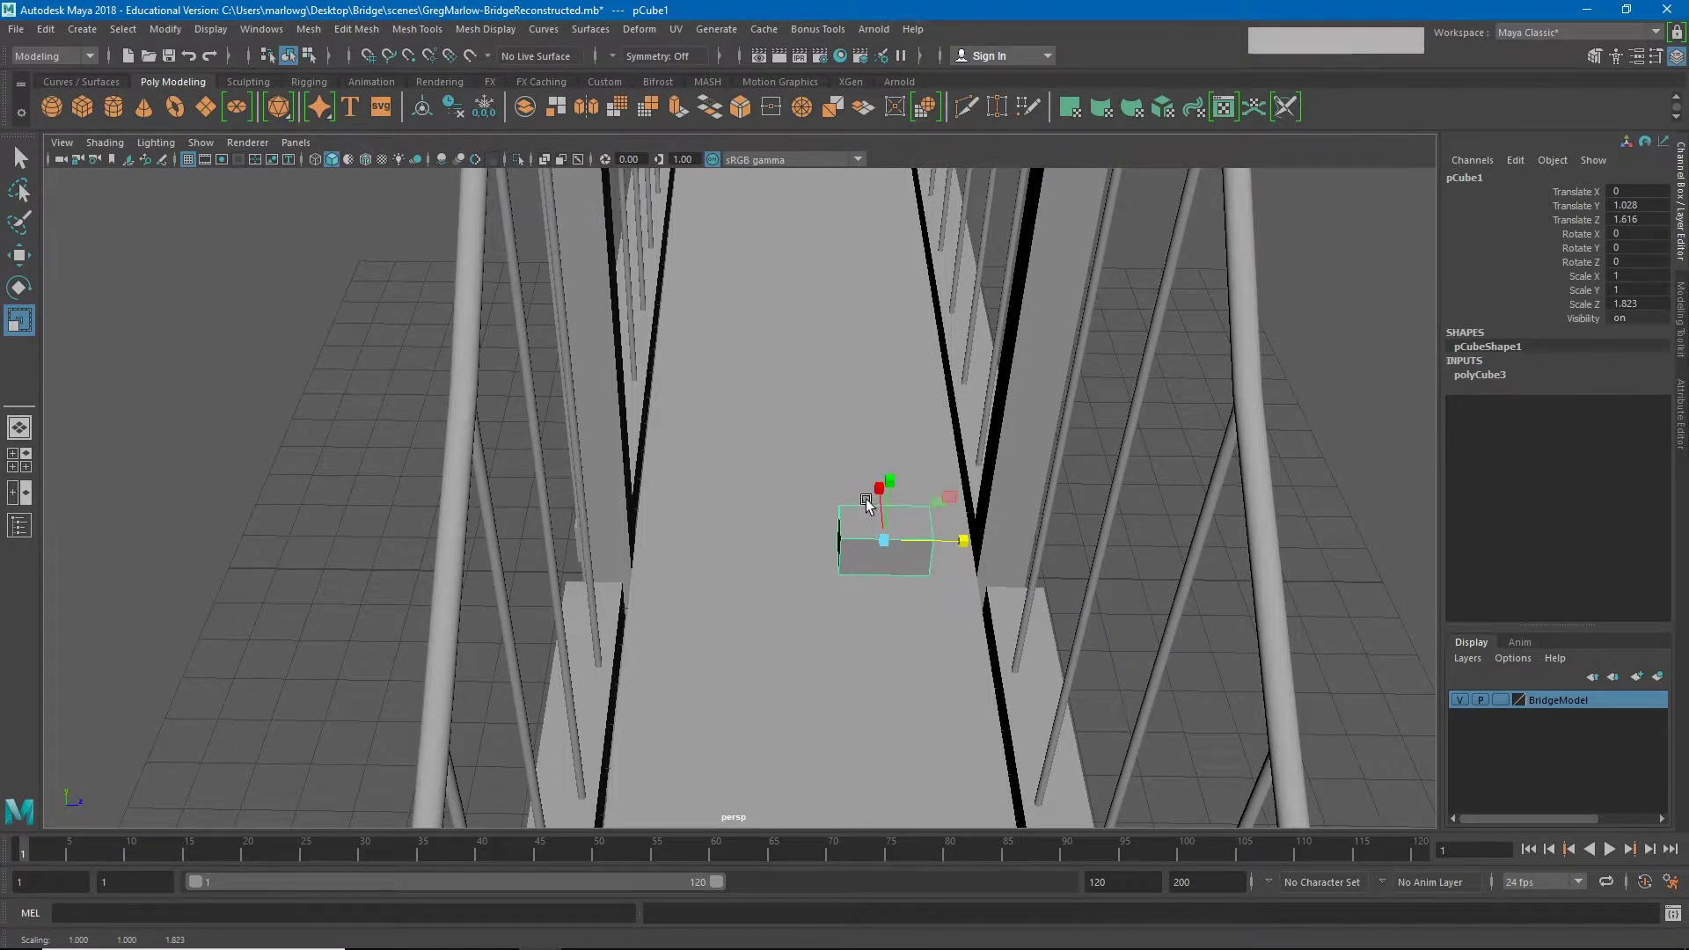
pyautogui.click(883, 493)
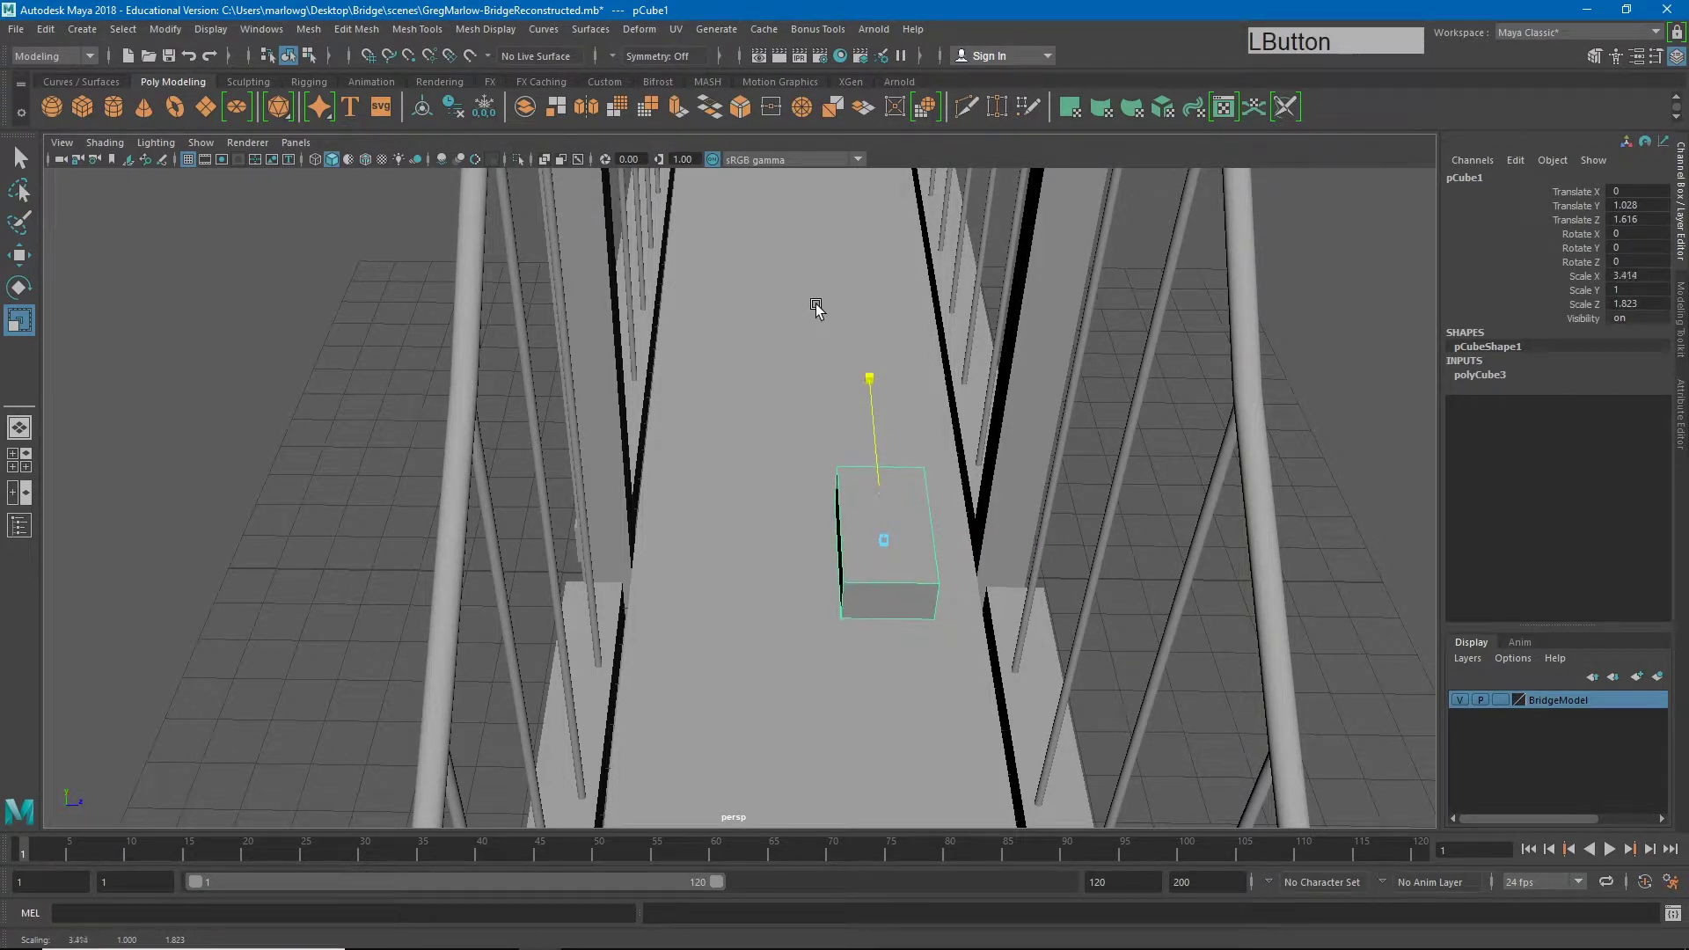
pyautogui.click(856, 564)
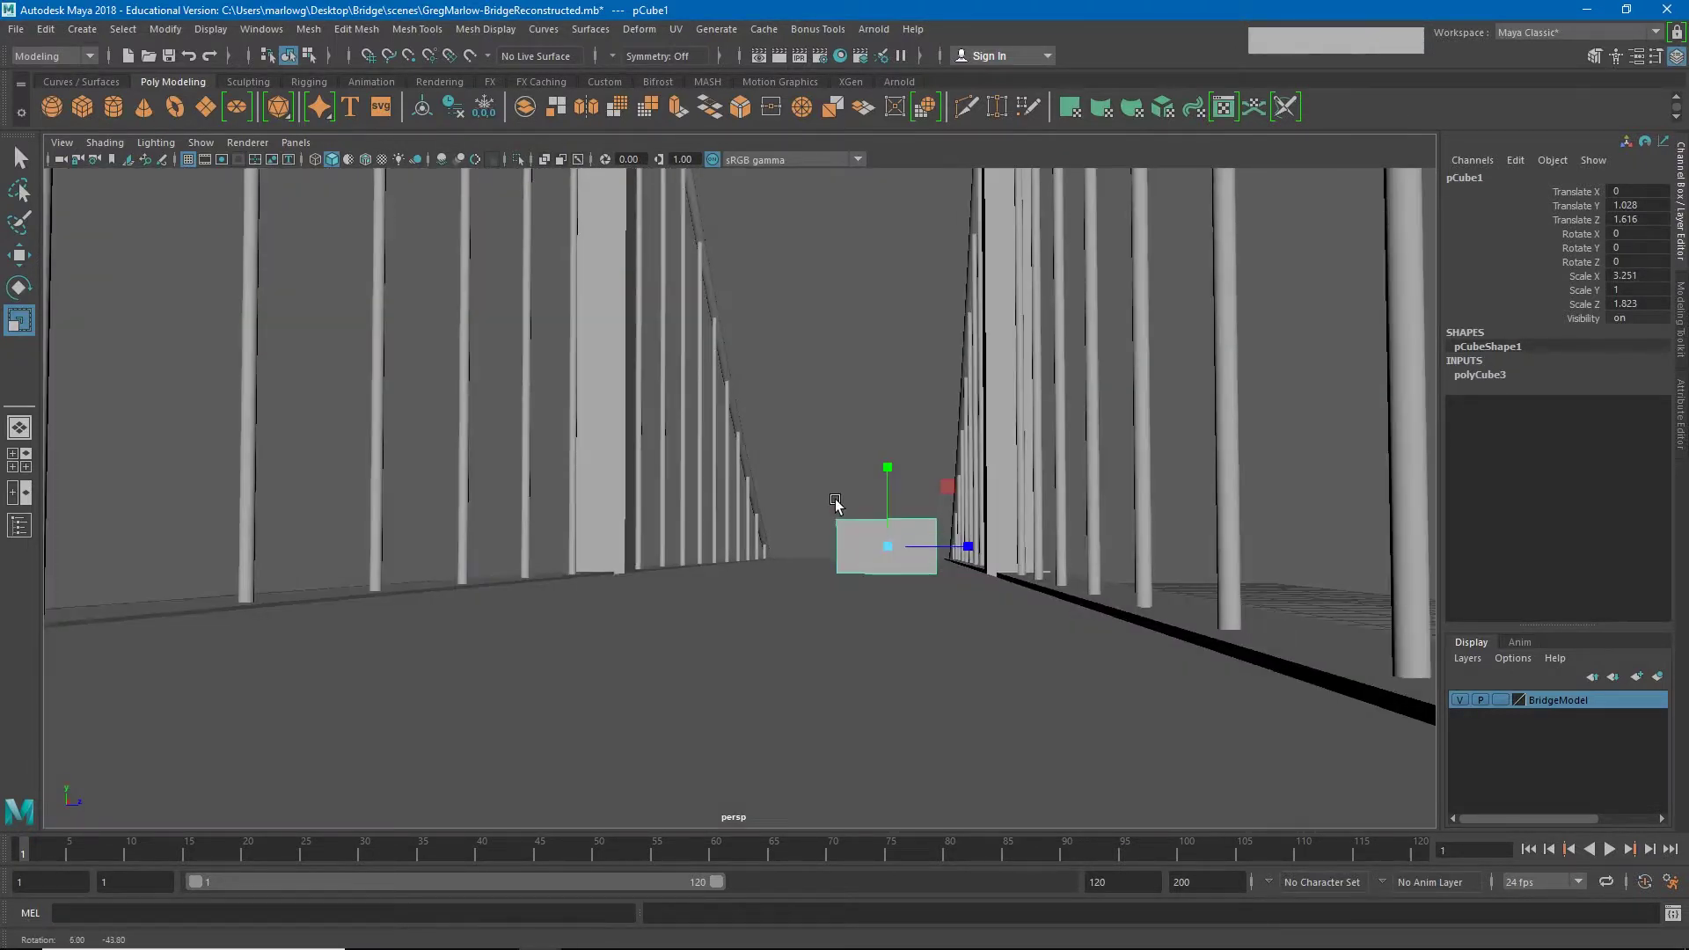
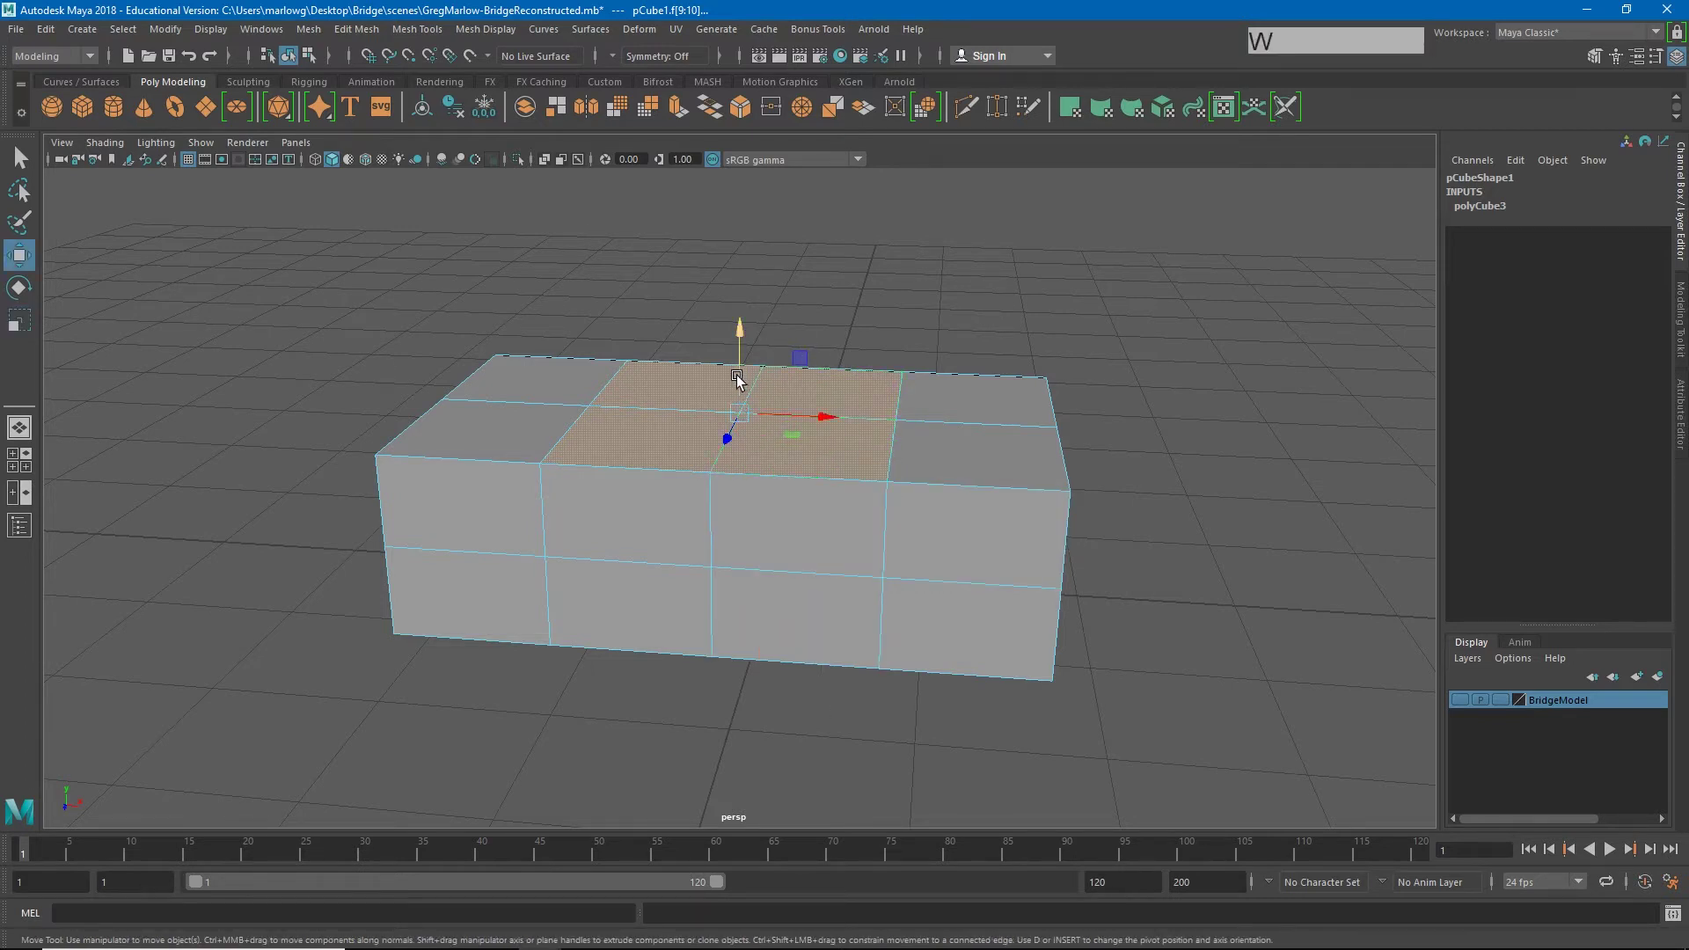
pyautogui.click(741, 378)
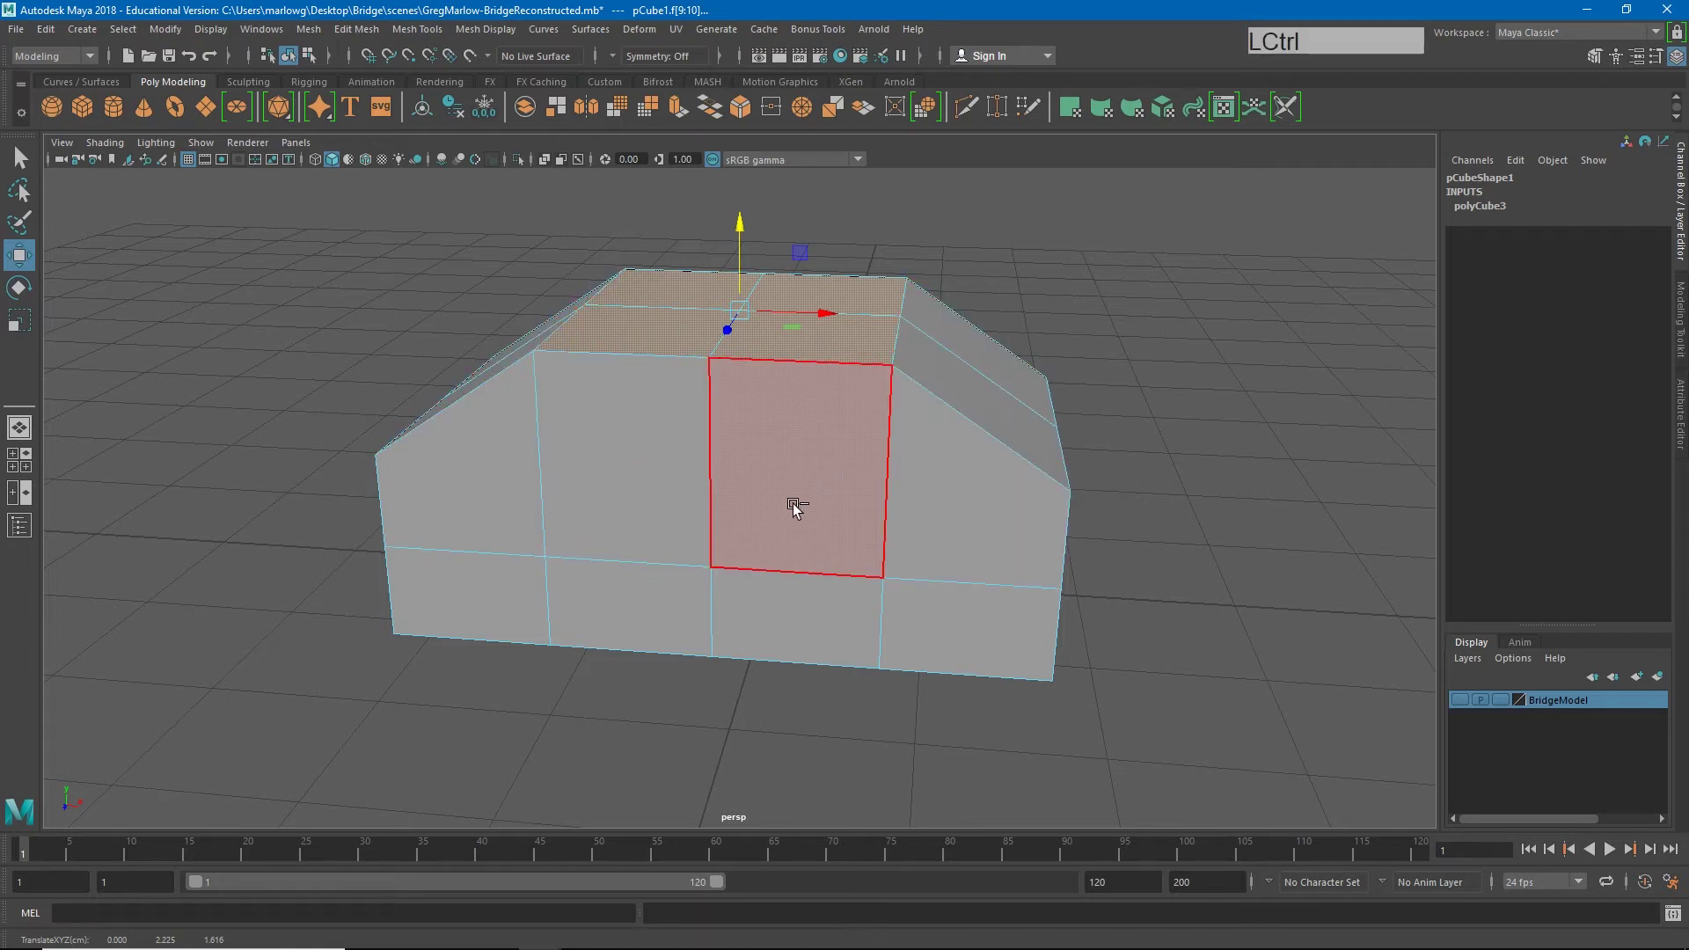
pyautogui.press('ctrl+z')
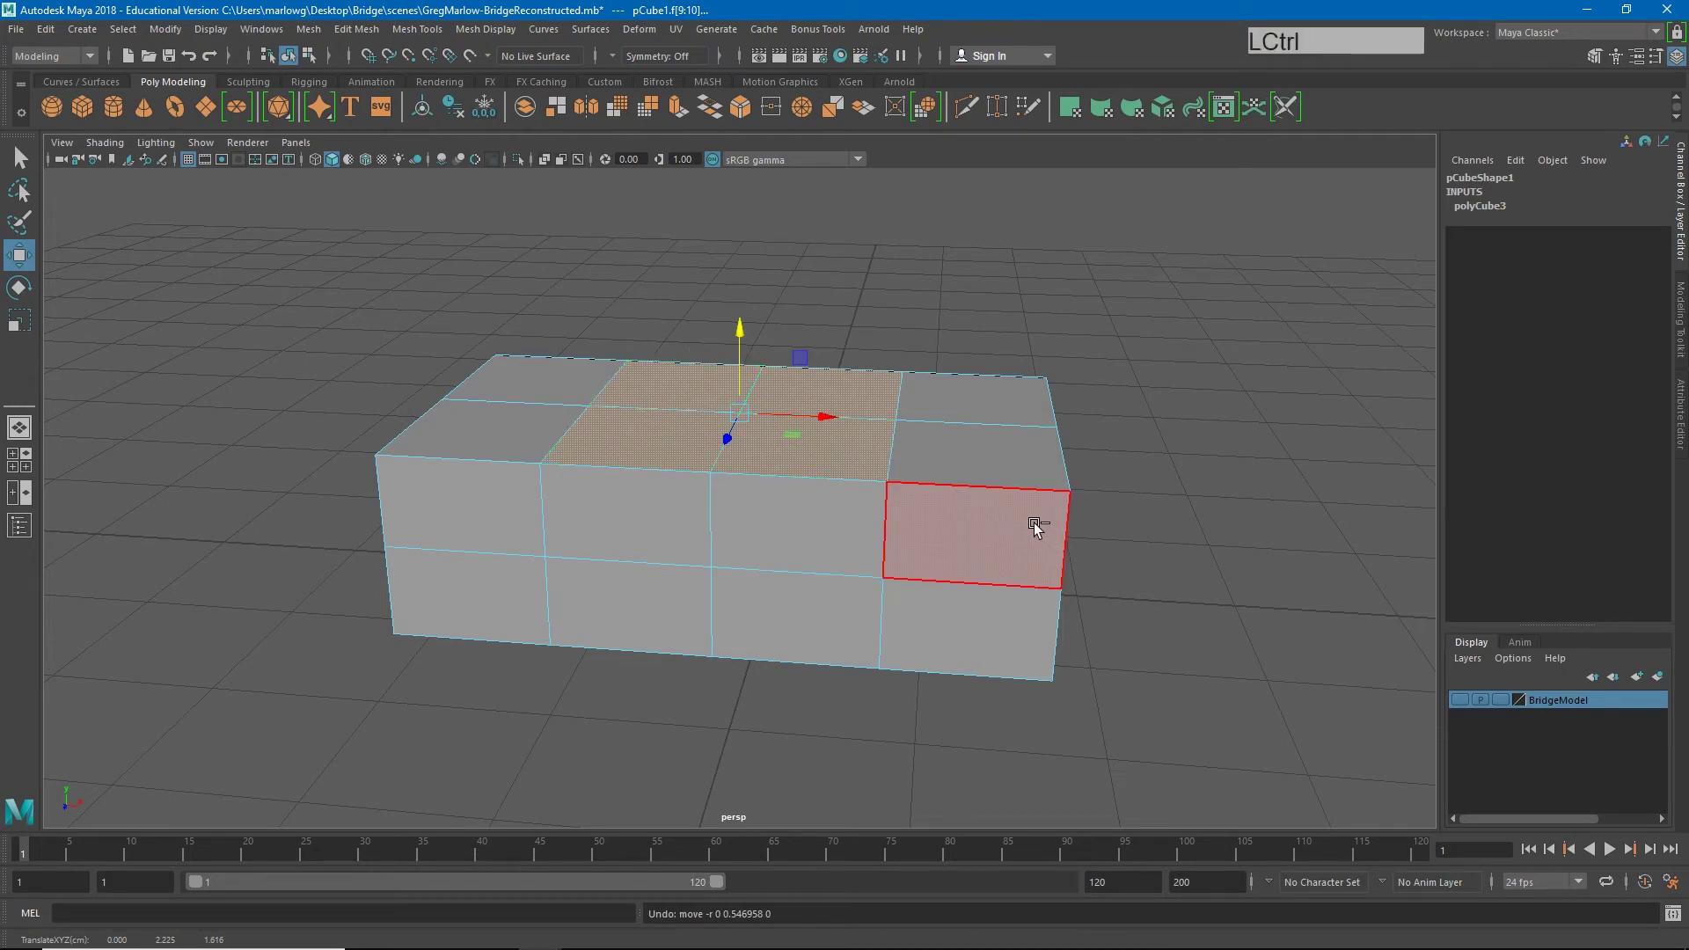
# Step: Extrude the four central top faces up about 0.455 into a roof block, undoing a stray move
pyautogui.press('ctrl+e')
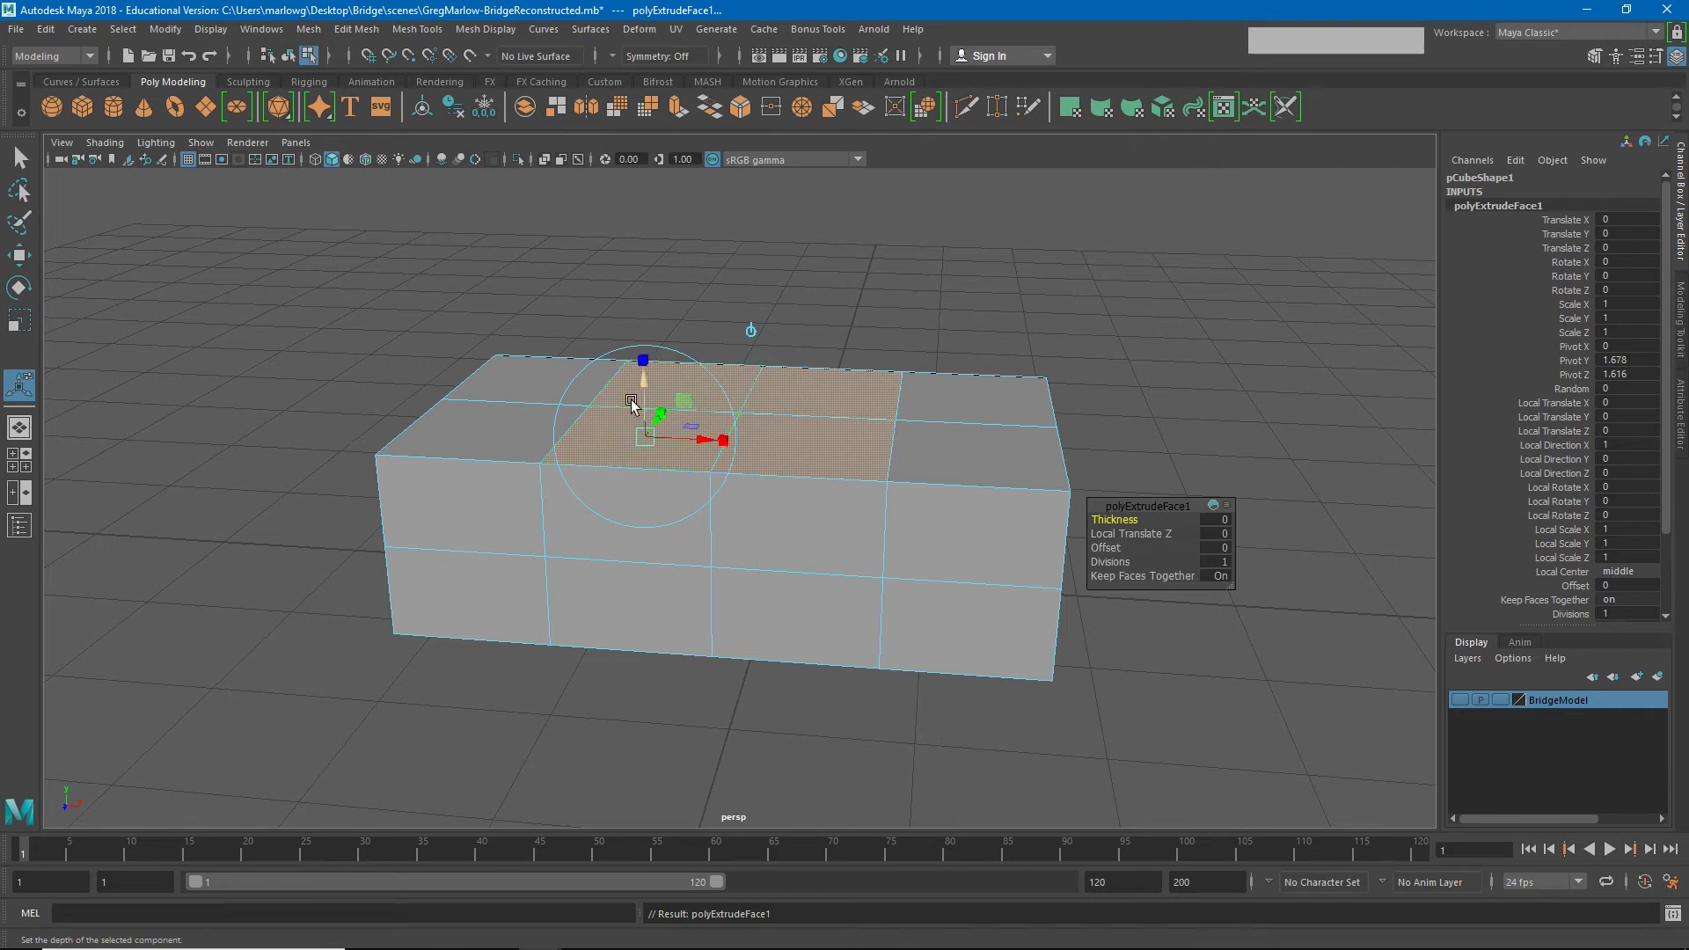
pyautogui.click(646, 395)
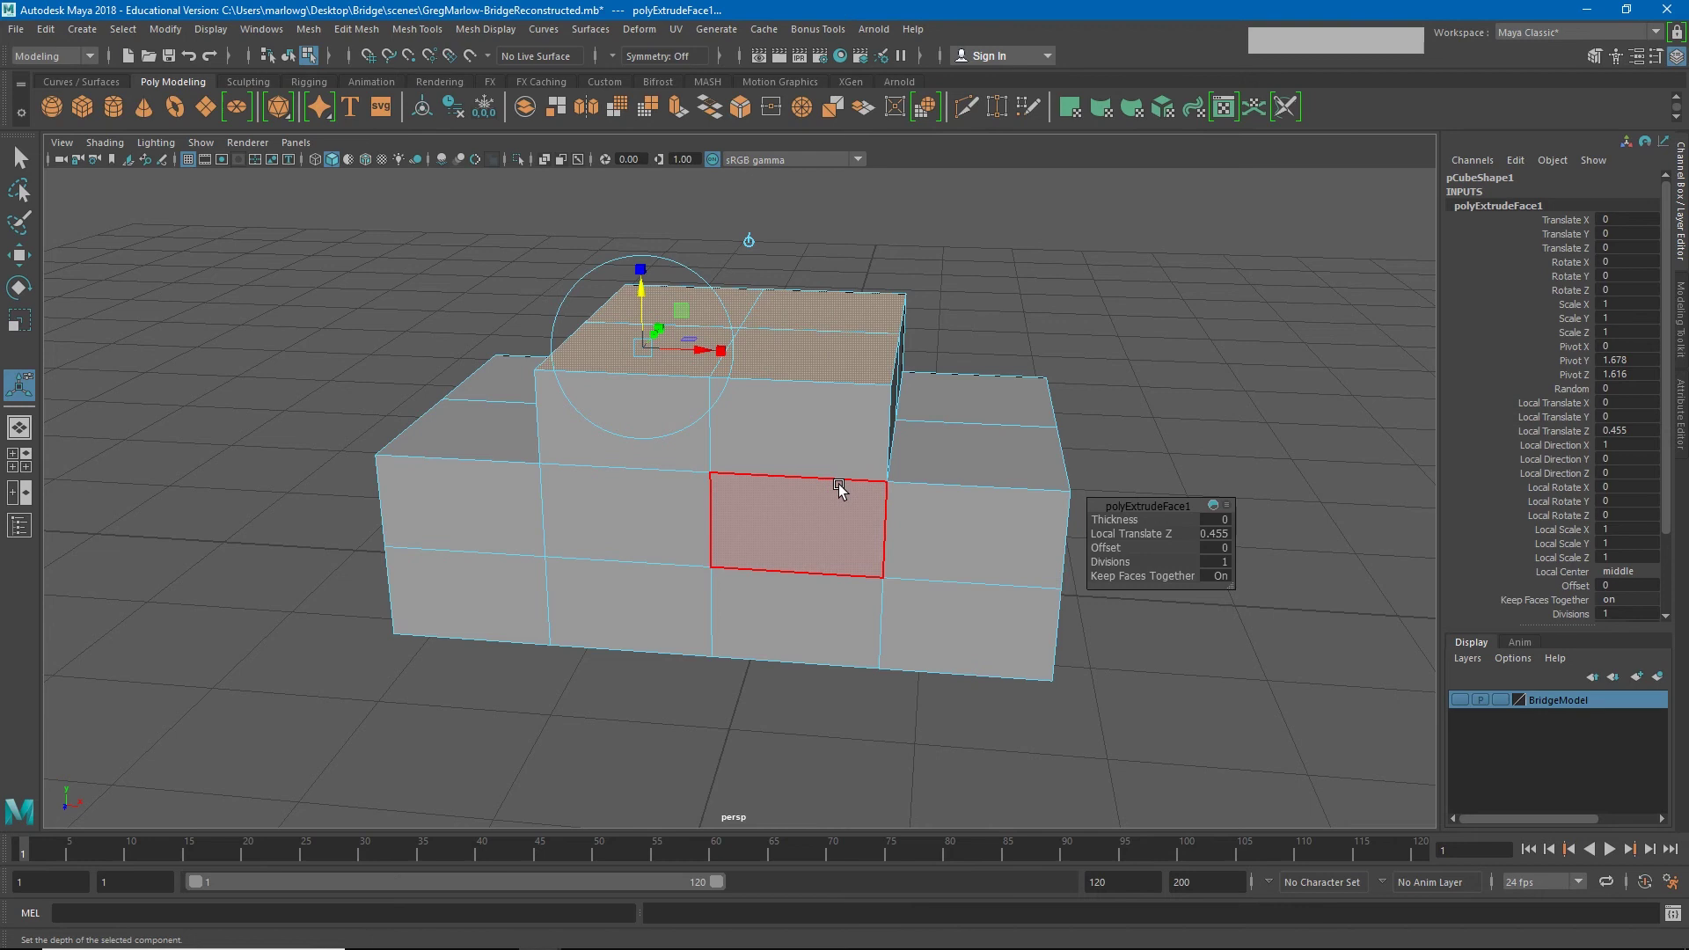
pyautogui.press('w')
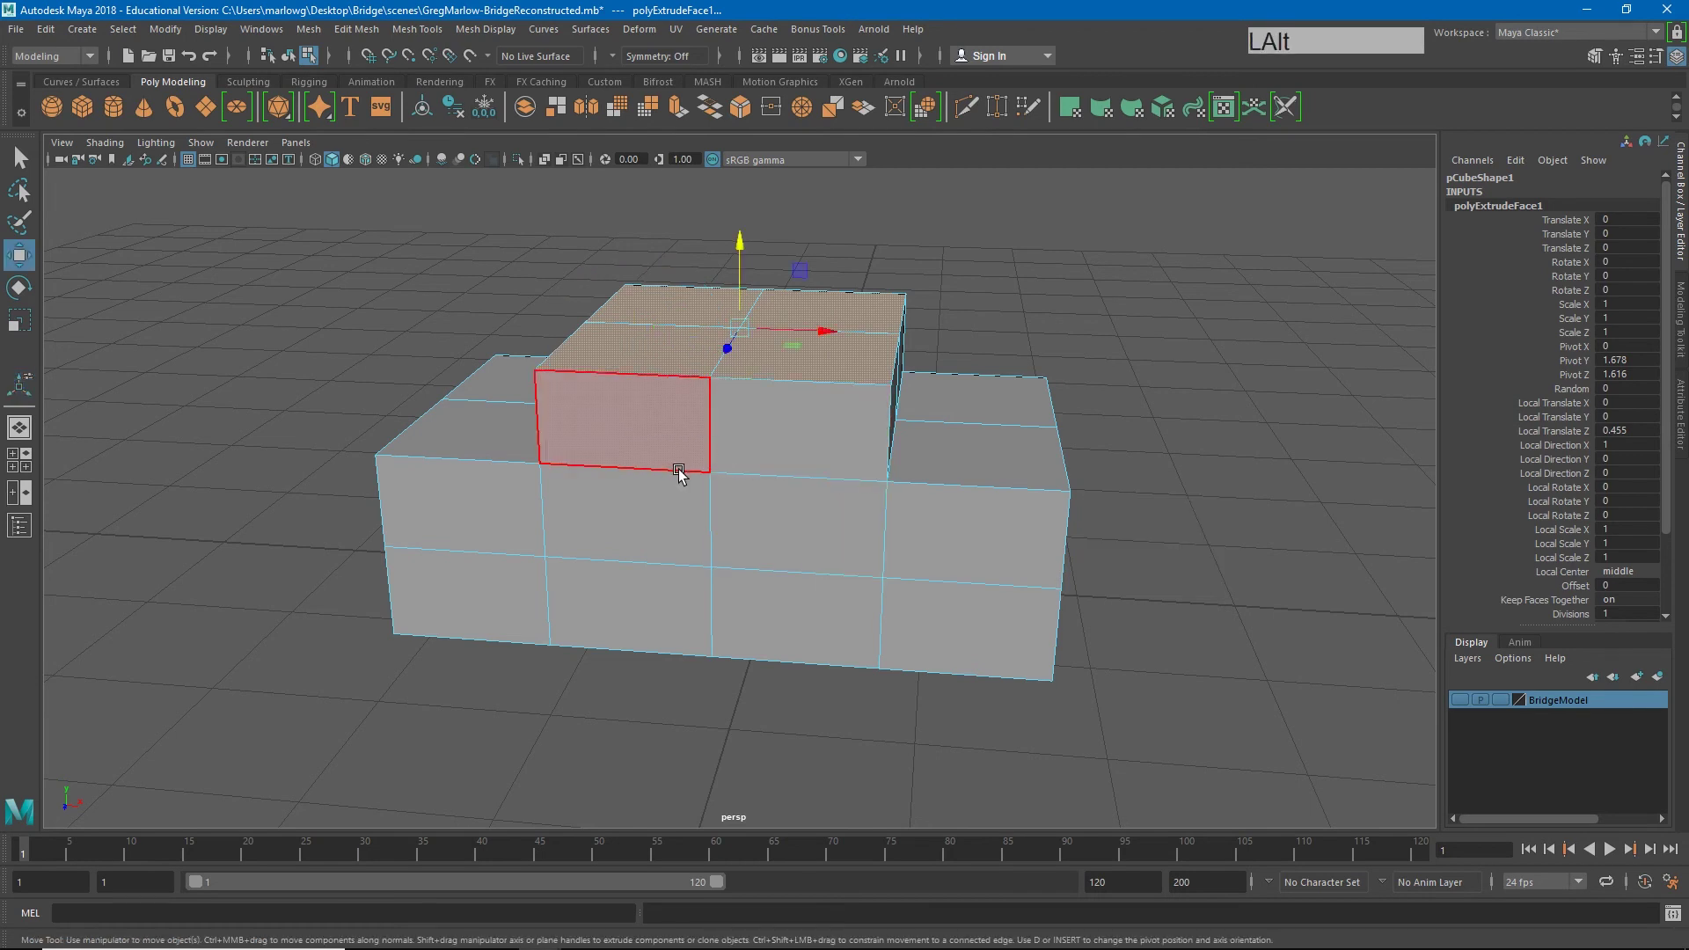
pyautogui.click(694, 474)
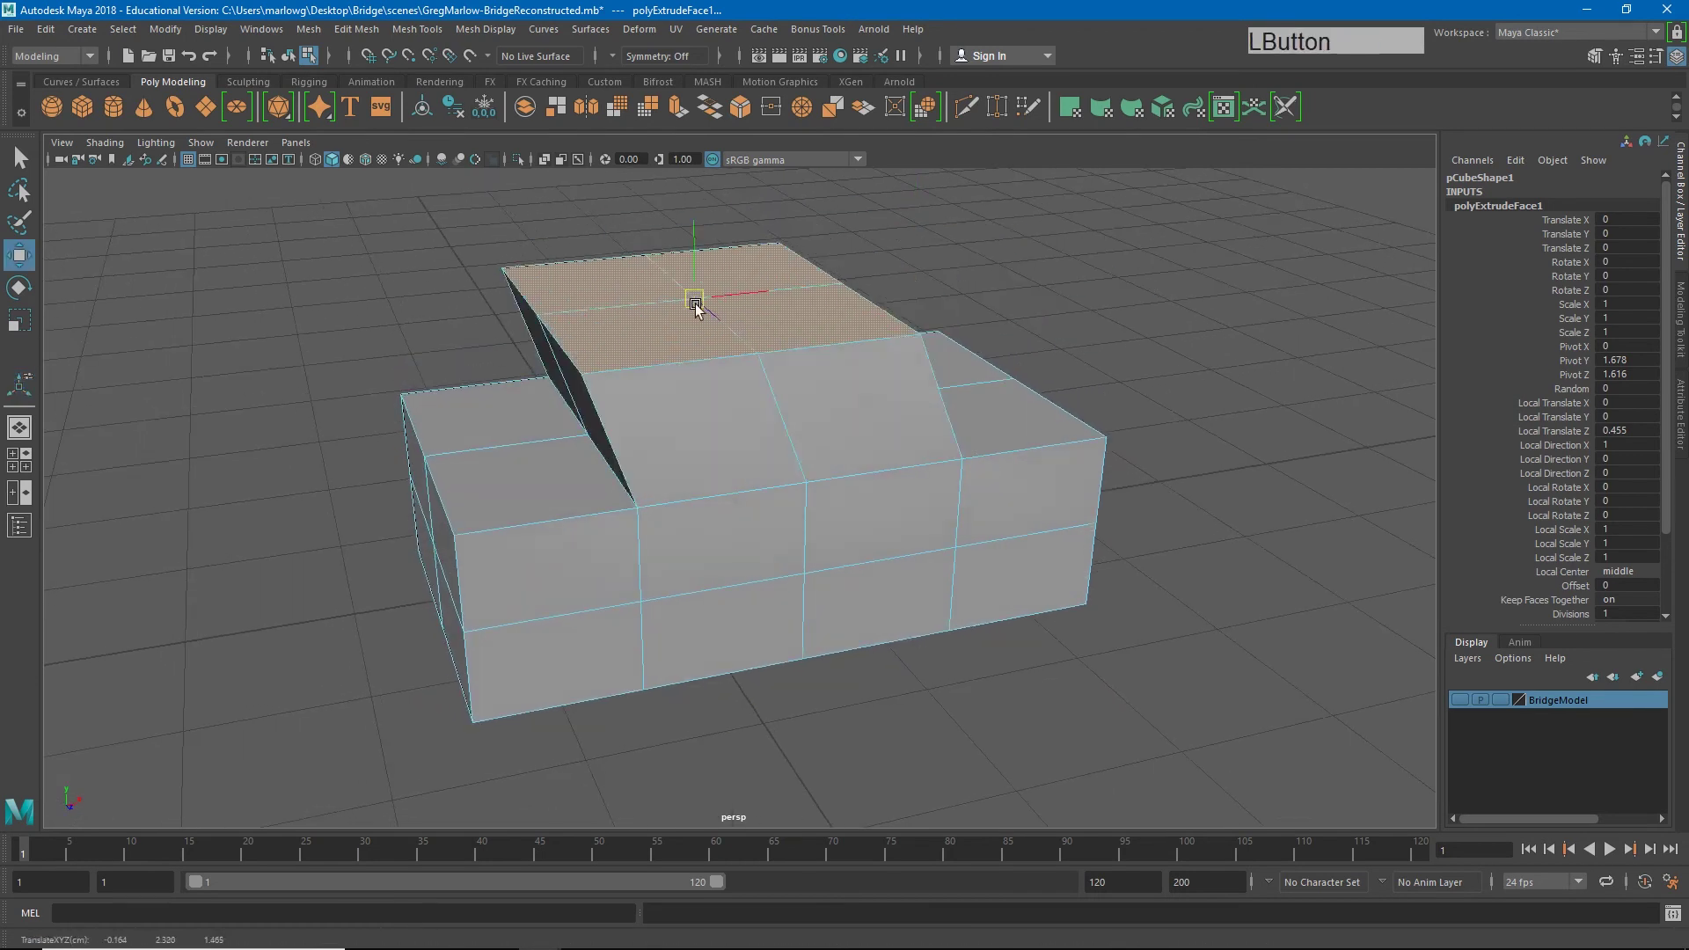
pyautogui.press('ctrl+z')
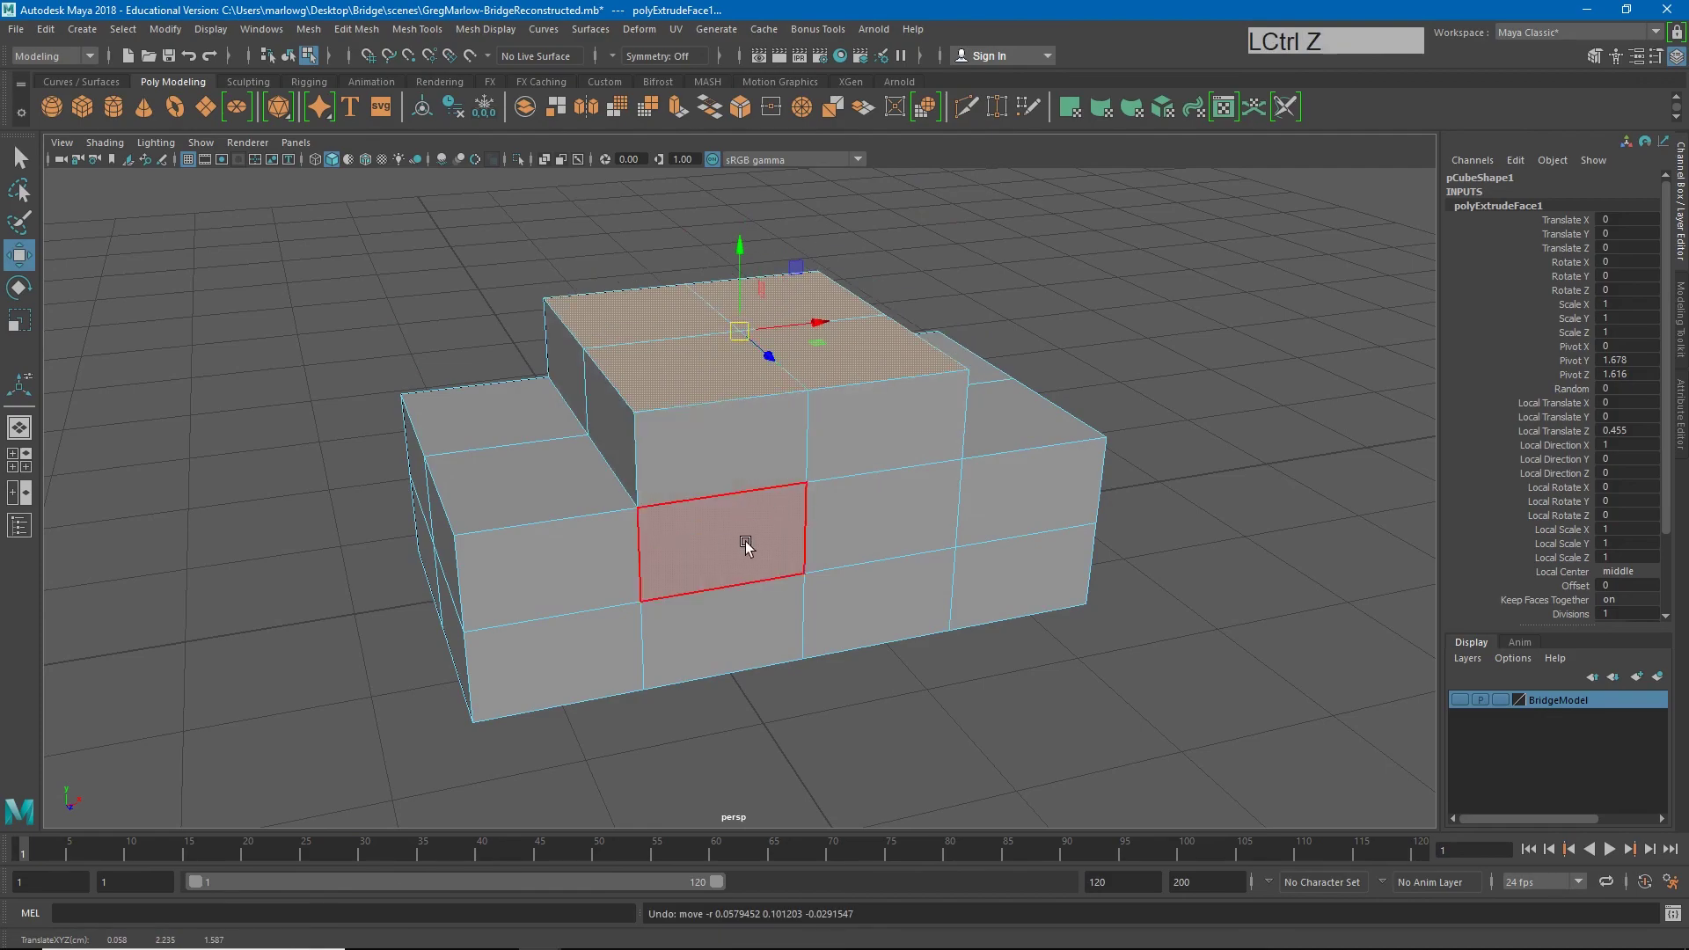